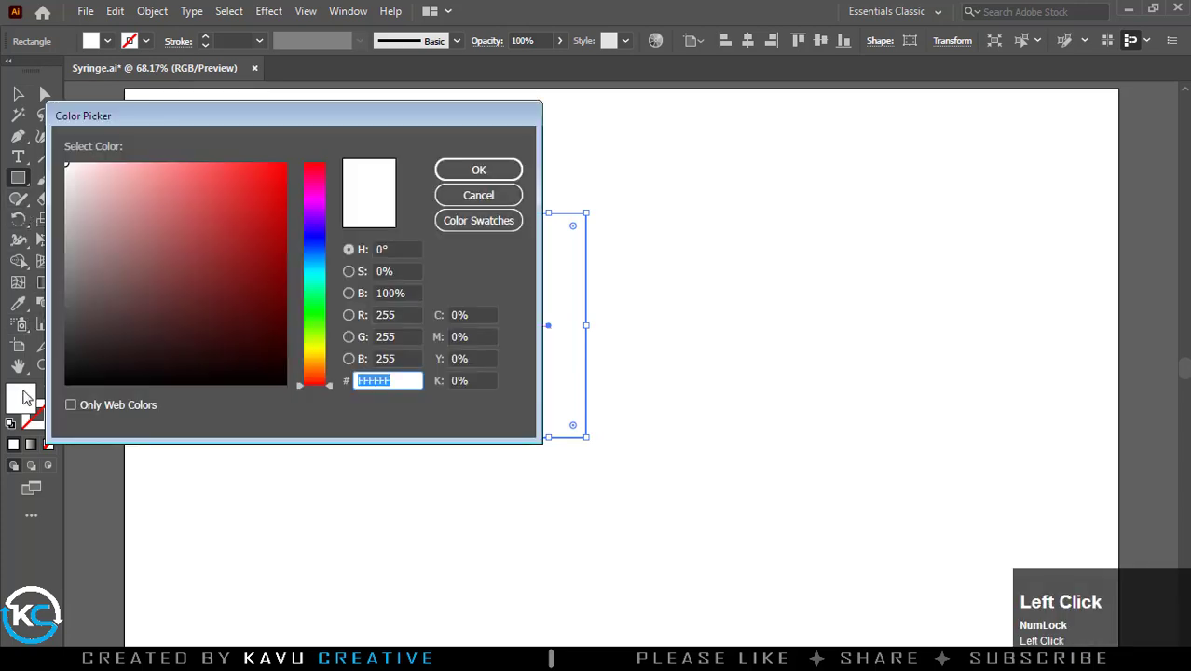
Confirm the light grey fill for the tall barrel rectangle
click(491, 179)
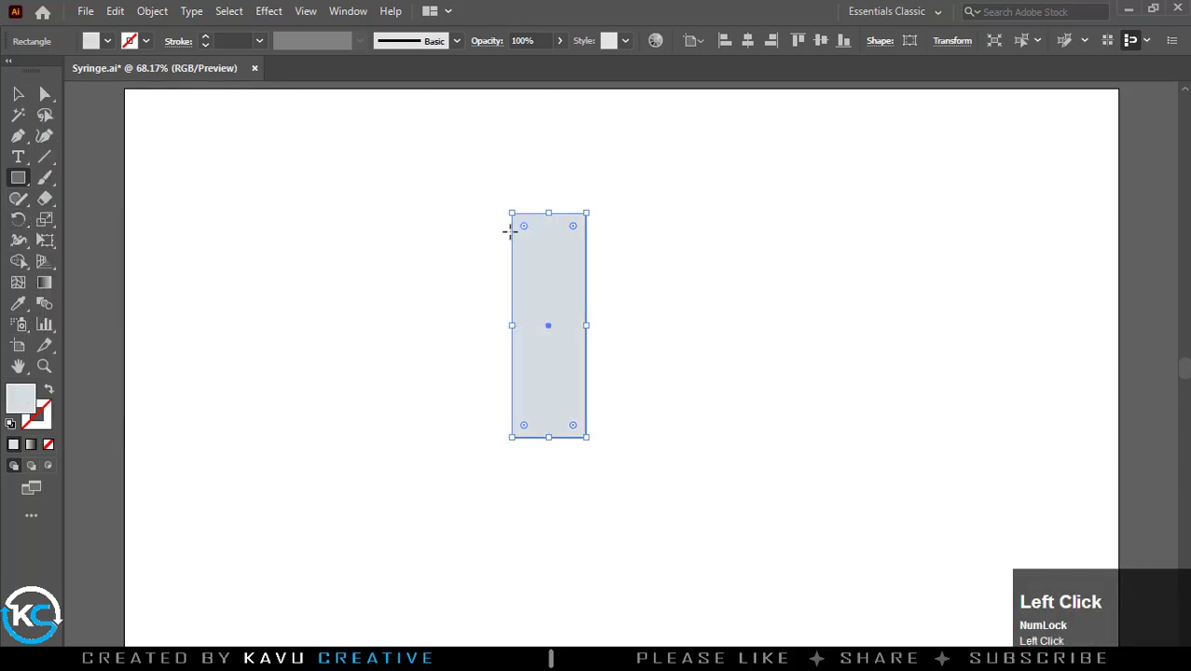
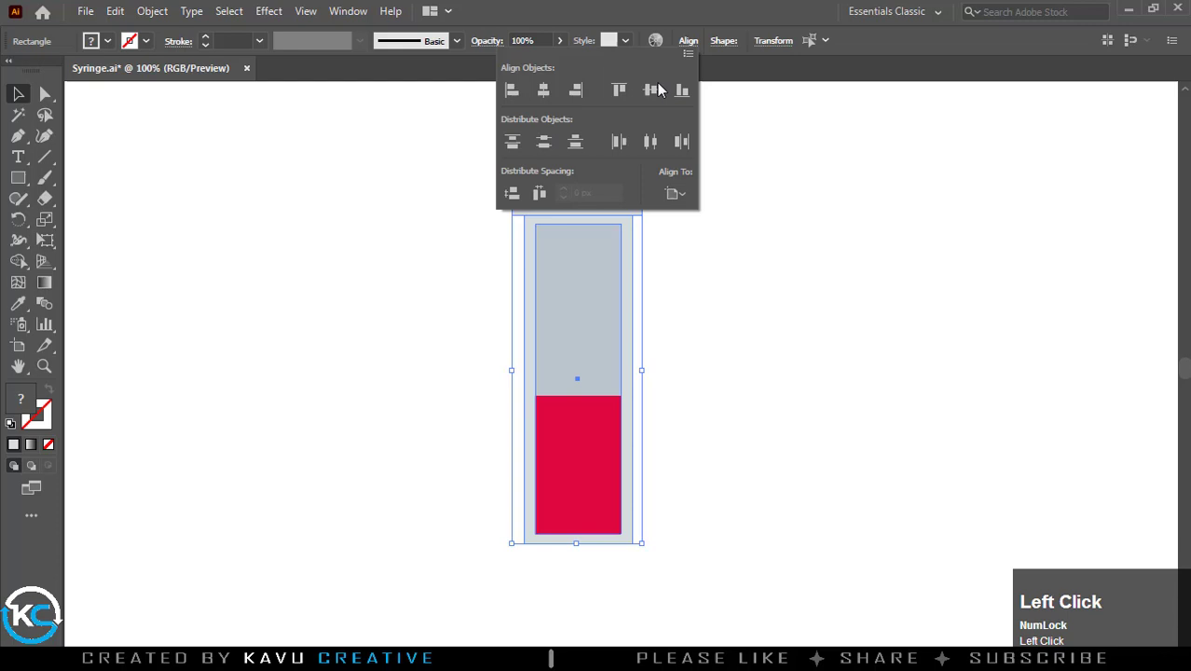
Deselect the barrel pieces and draw a narrow neck rectangle below the barrel
scroll(up, 3)
scroll(up, 3)
drag(565, 260, 674, 283)
click(674, 284)
scroll(down, 3)
click(21, 182)
scroll(up, 3)
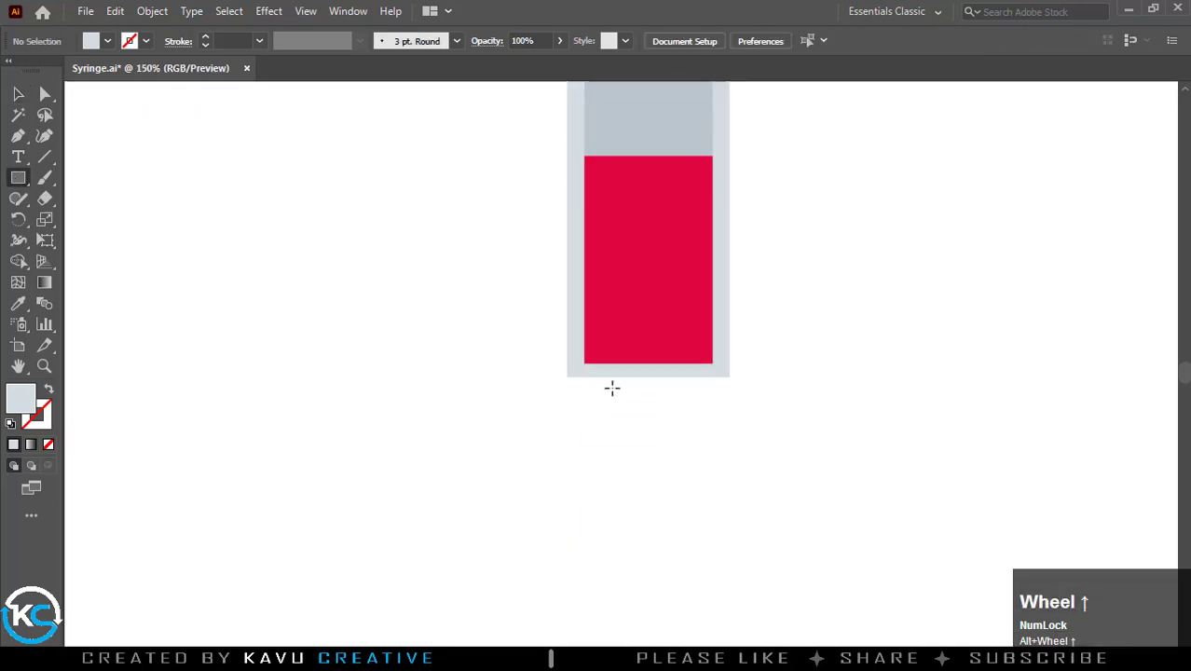
drag(619, 380, 693, 50)
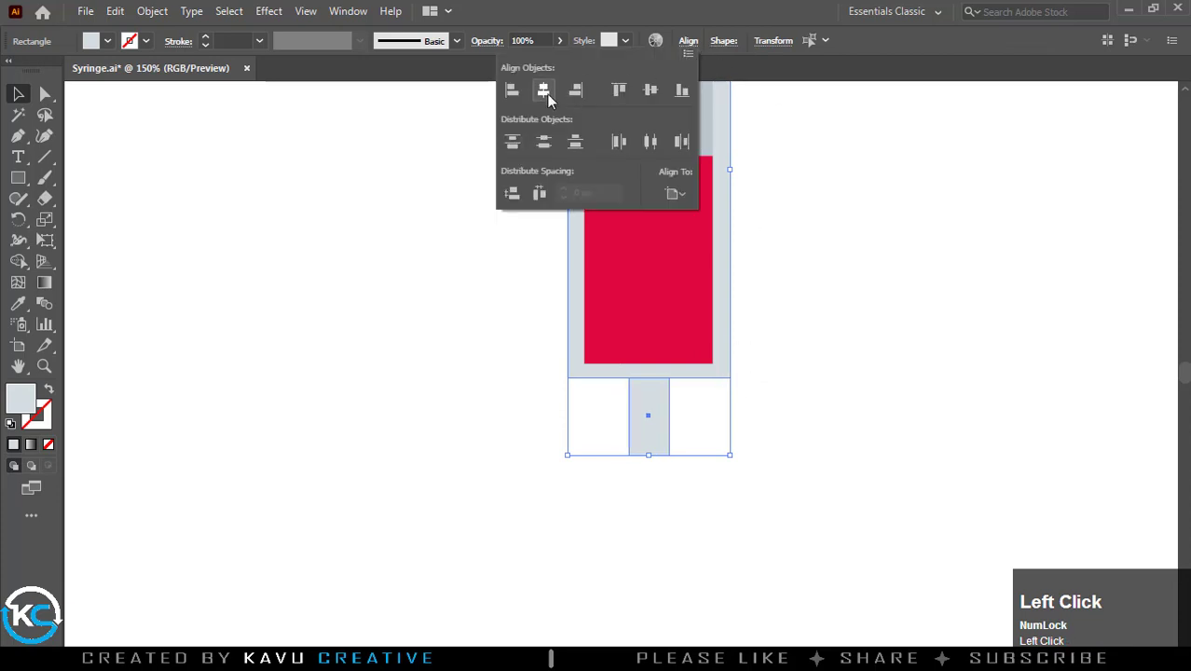
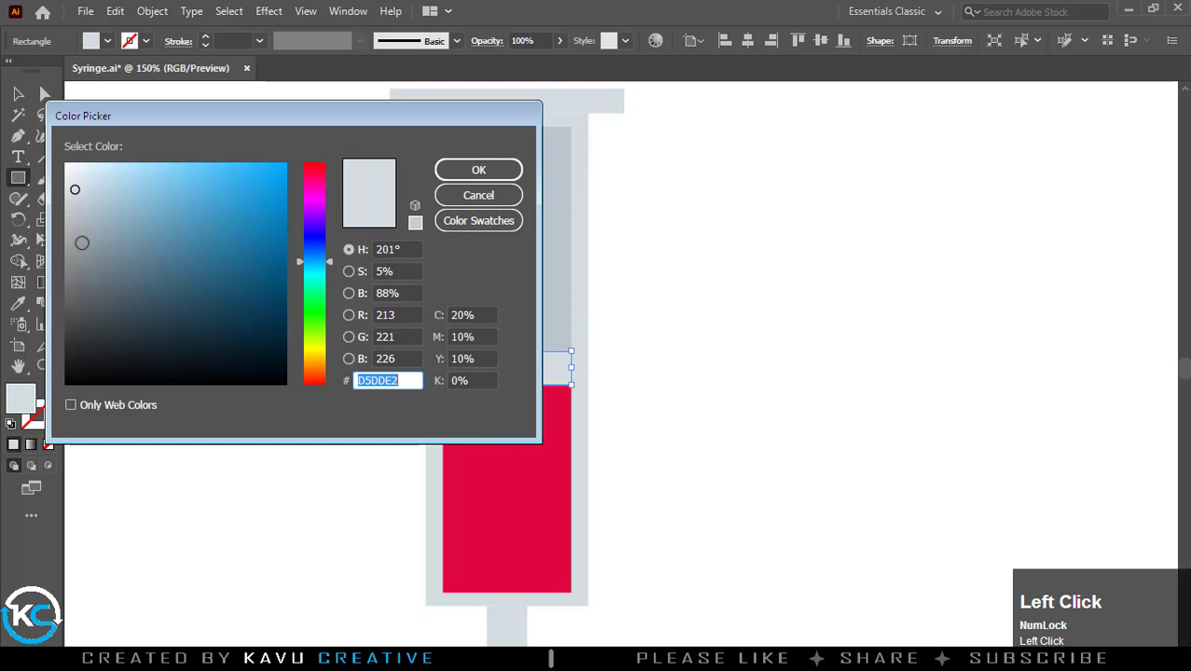
Commit the dark grey colour for the thin strip between plunger and liquid
key(F9)
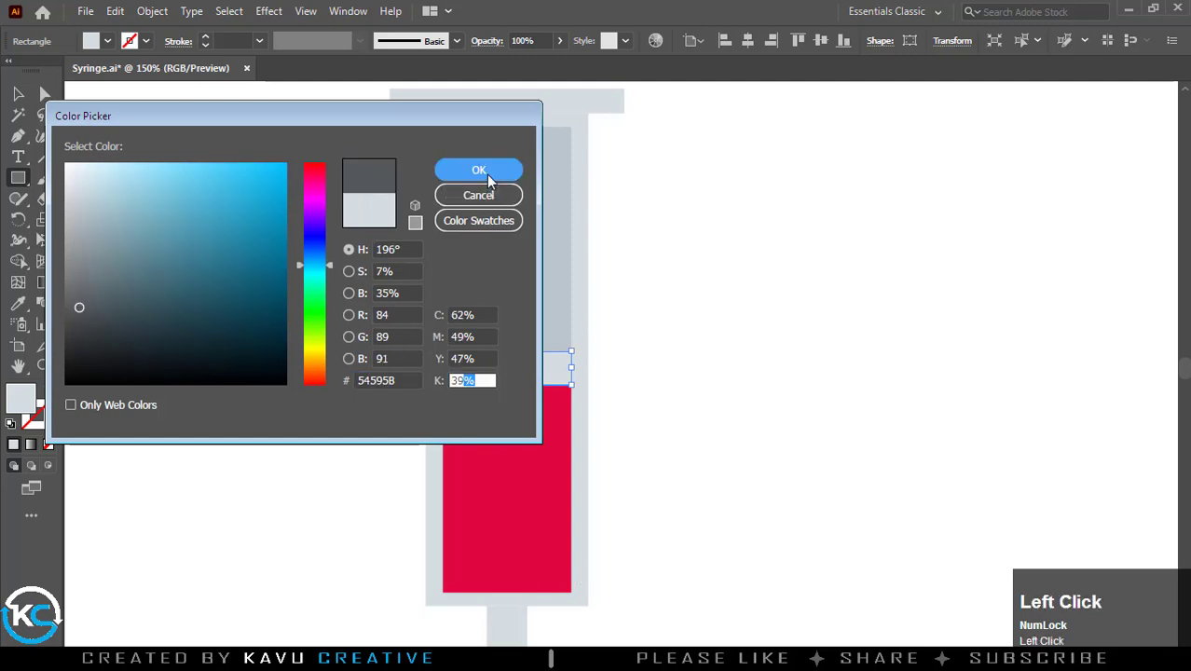
scroll(down, 3)
scroll(down, 3)
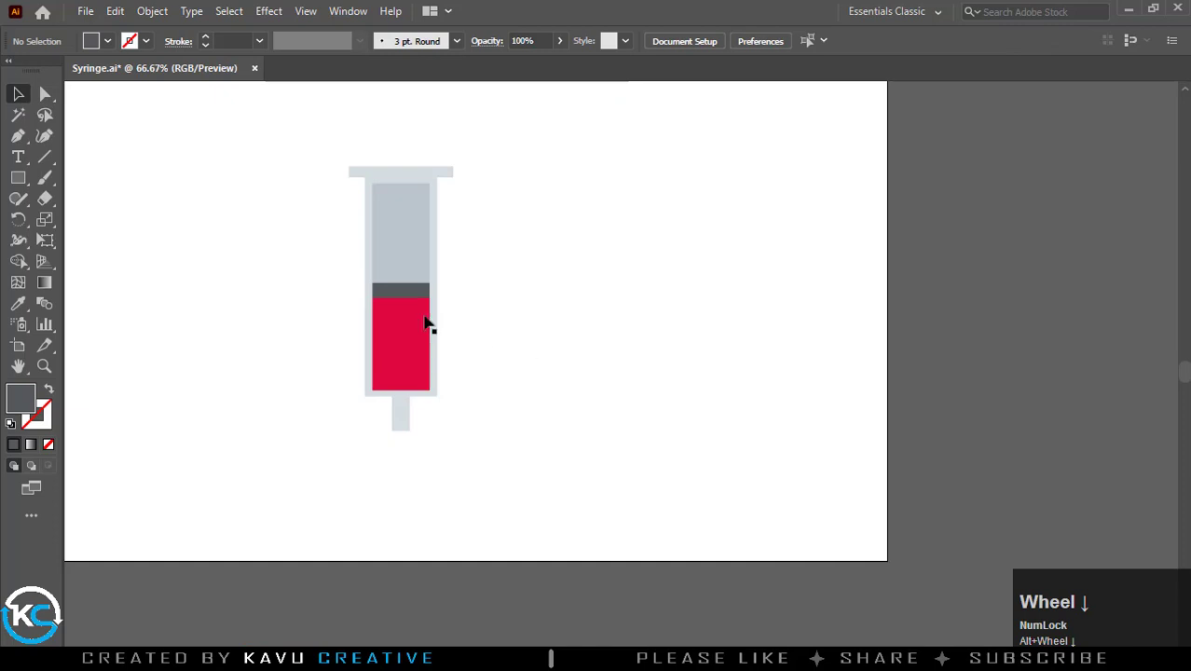
Start a rectangle below the neck for the teal needle hub
drag(325, 160, 736, 203)
key(Caps_Lock)
click(735, 203)
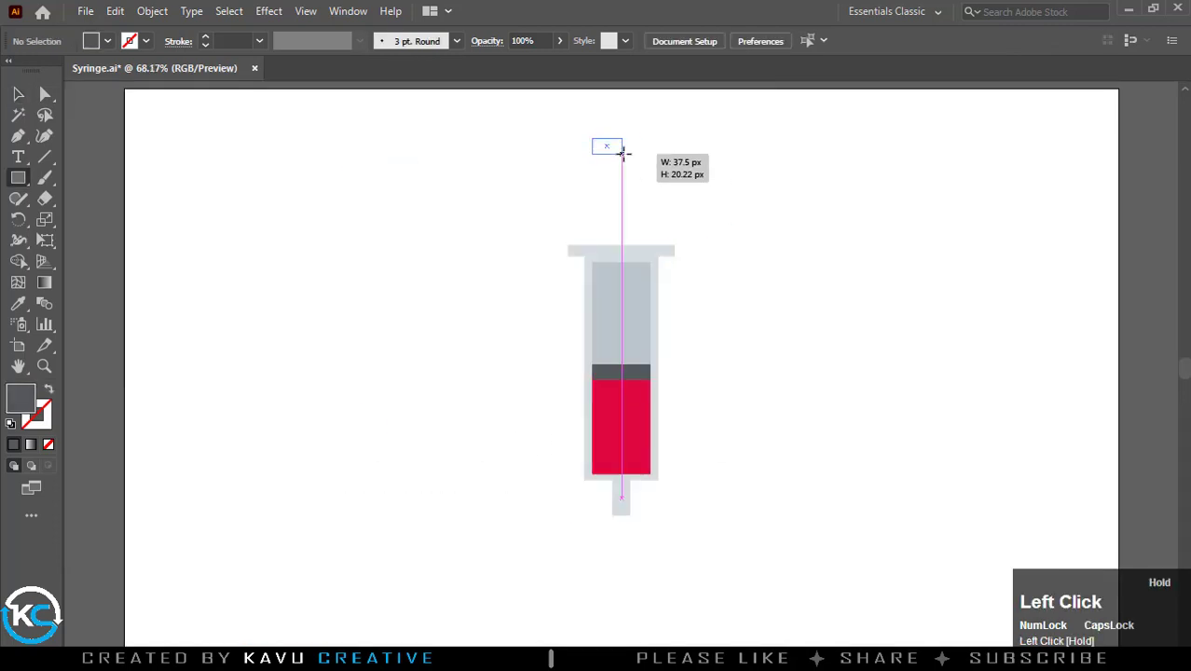
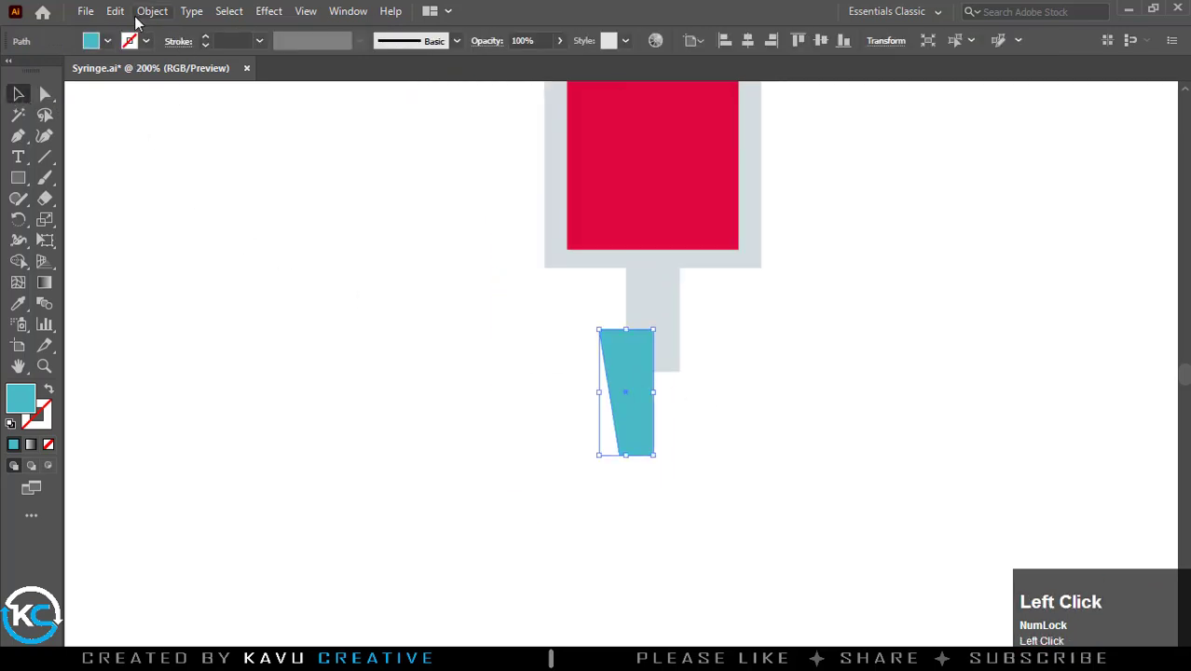
Copy the teal hub half to its right and reflect it vertically as a mirror image
click(132, 22)
drag(132, 22, 703, 374)
right_click(703, 375)
click(750, 583)
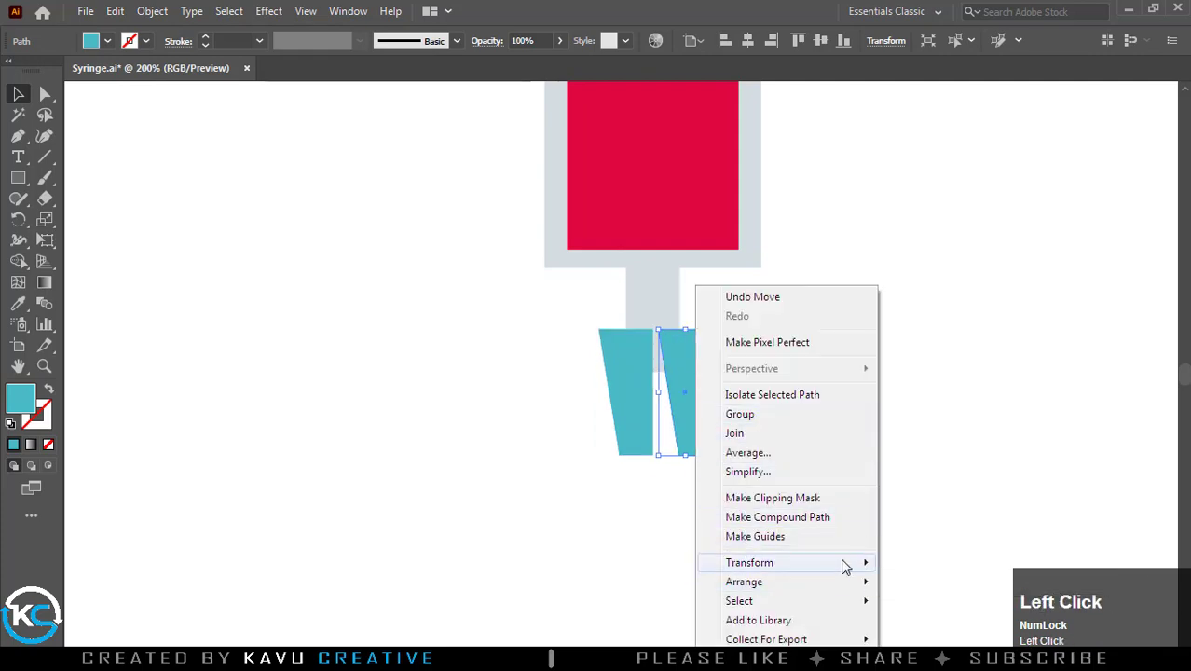
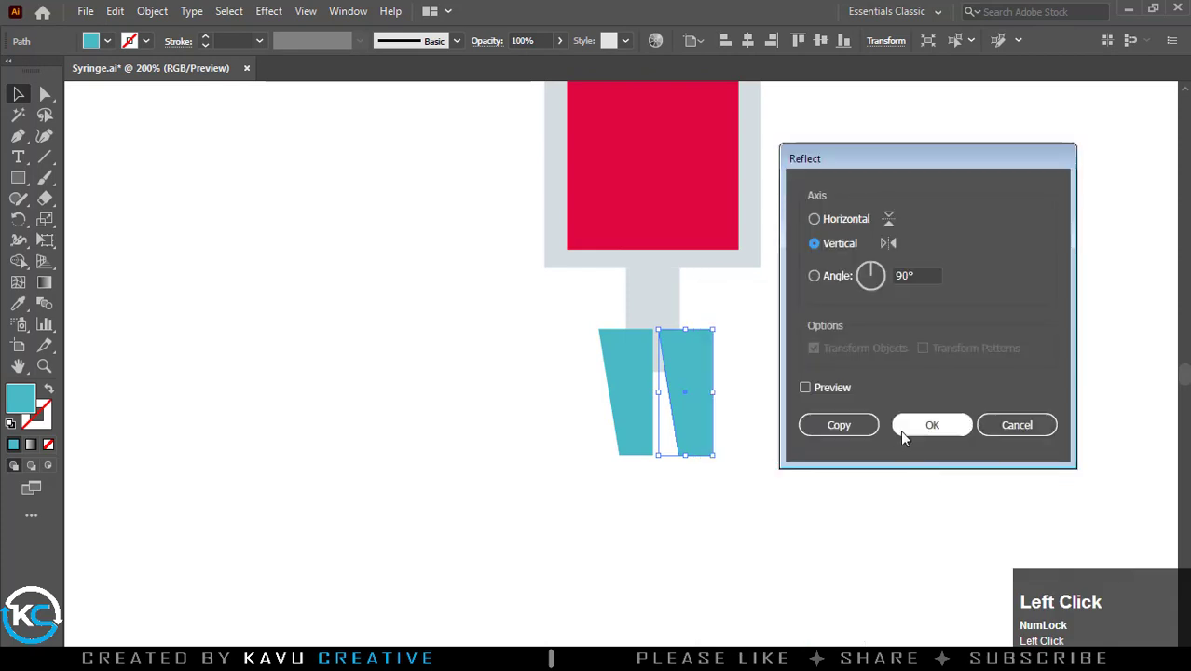
click(813, 388)
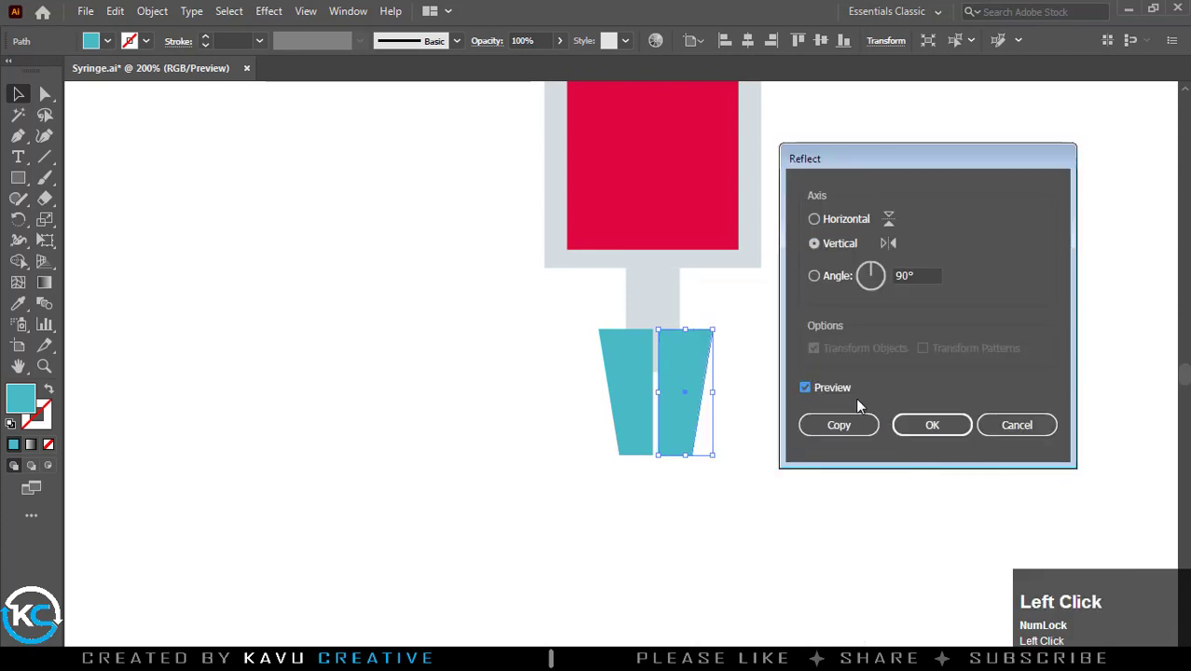
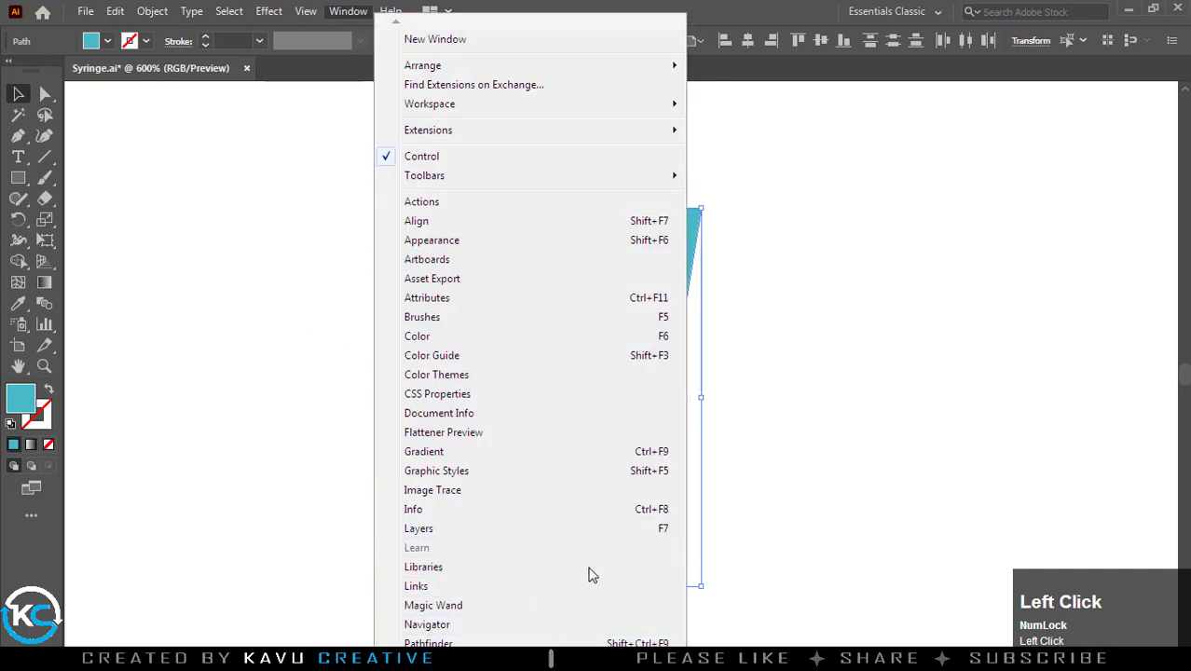
Unite the two teal halves into a single hub shape with Pathfinder
click(1014, 126)
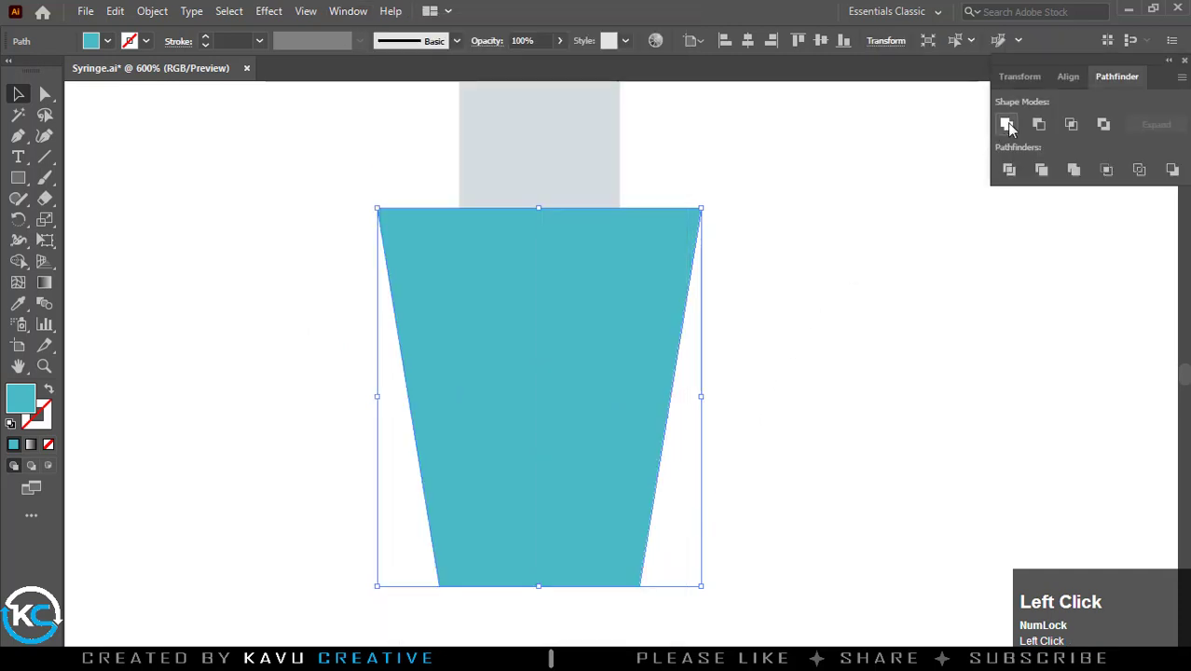
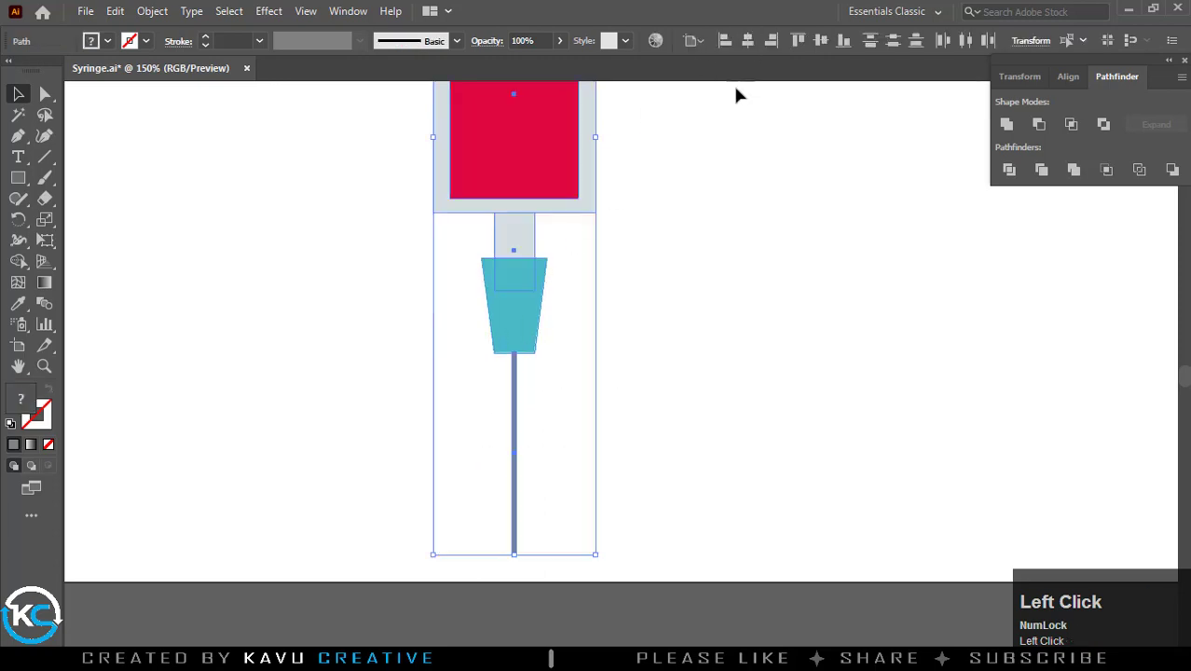
Select all syringe pieces, zoom to the needle end and edit its bottom anchors into a point
scroll(up, 3)
click(564, 515)
key(space)
scroll(up, 3)
key(space)
click(584, 426)
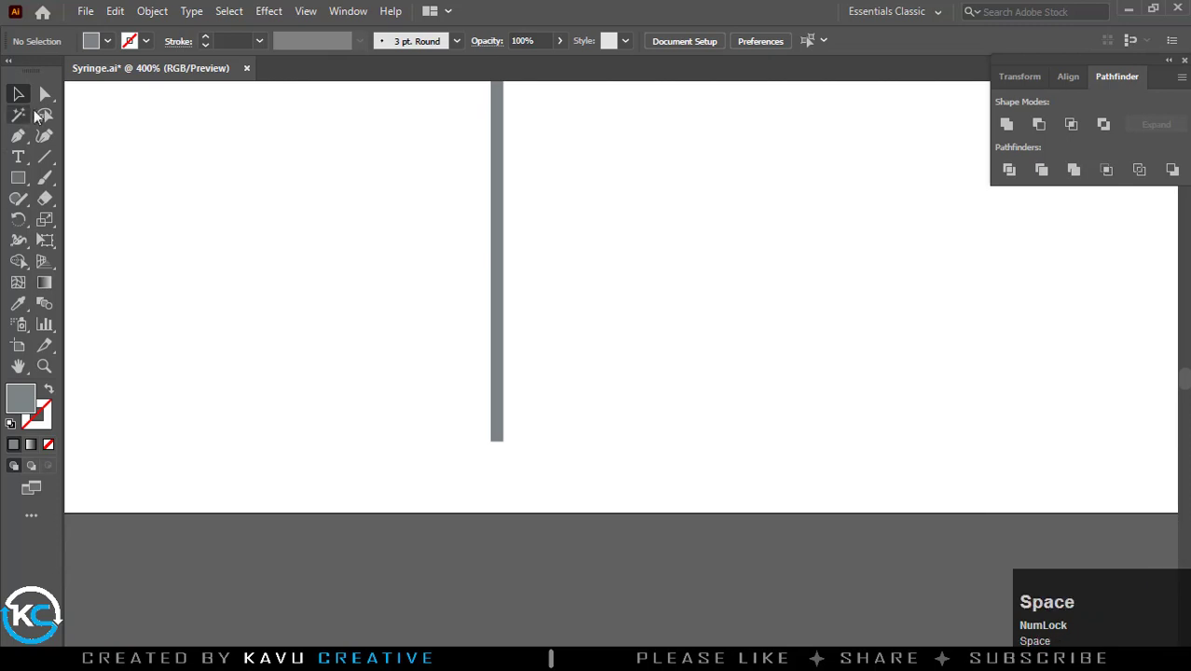
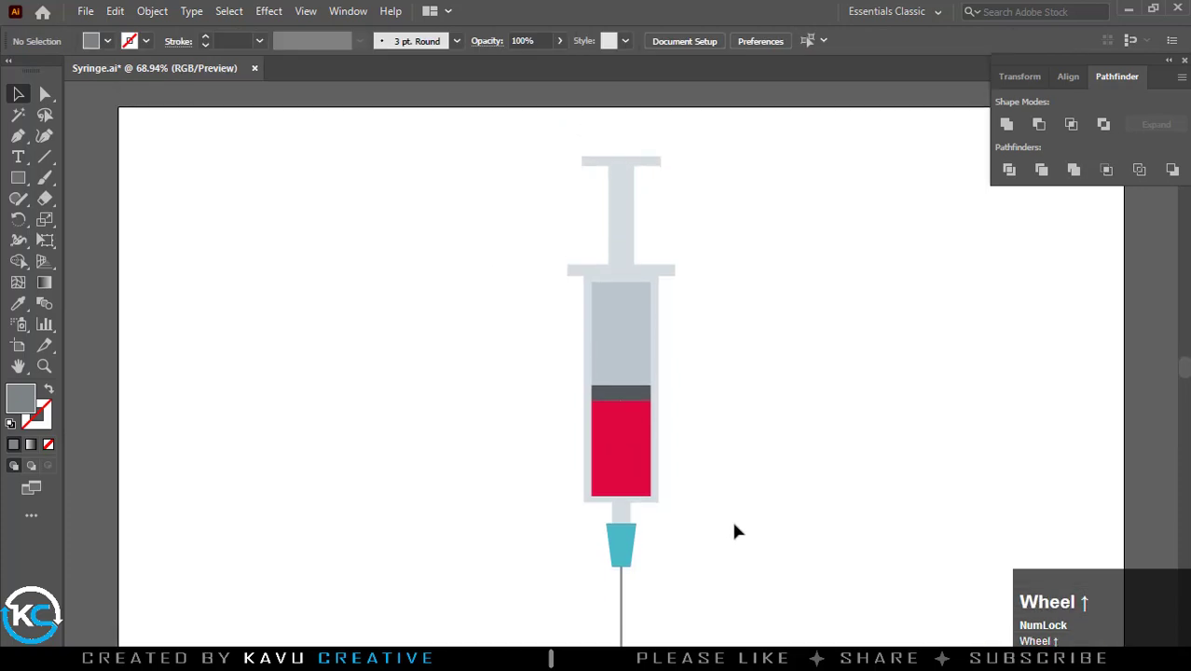
scroll(down, 3)
Draw a rectangle over the right half of the plunger and fill it medium grey
click(28, 177)
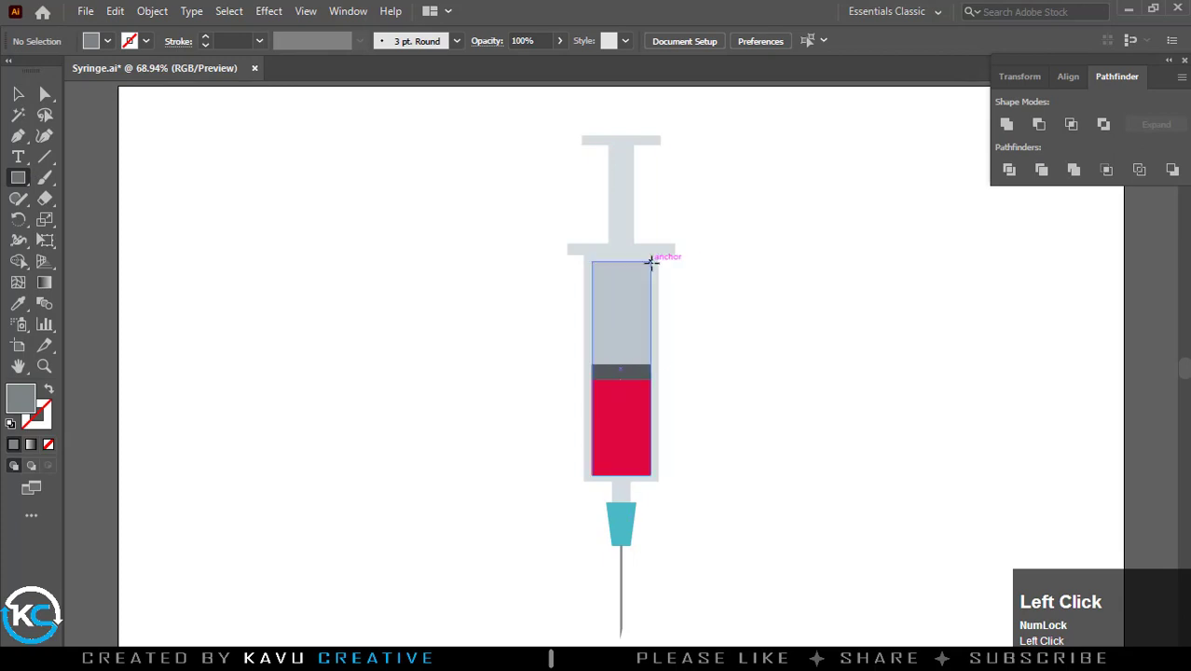
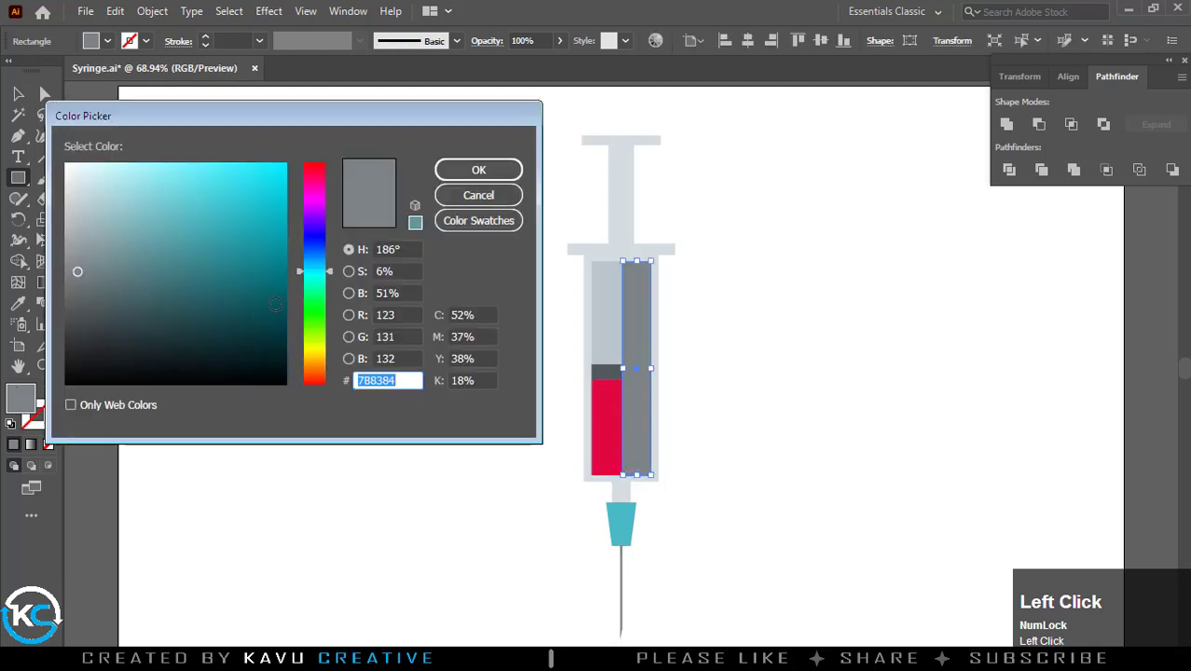
key(F9)
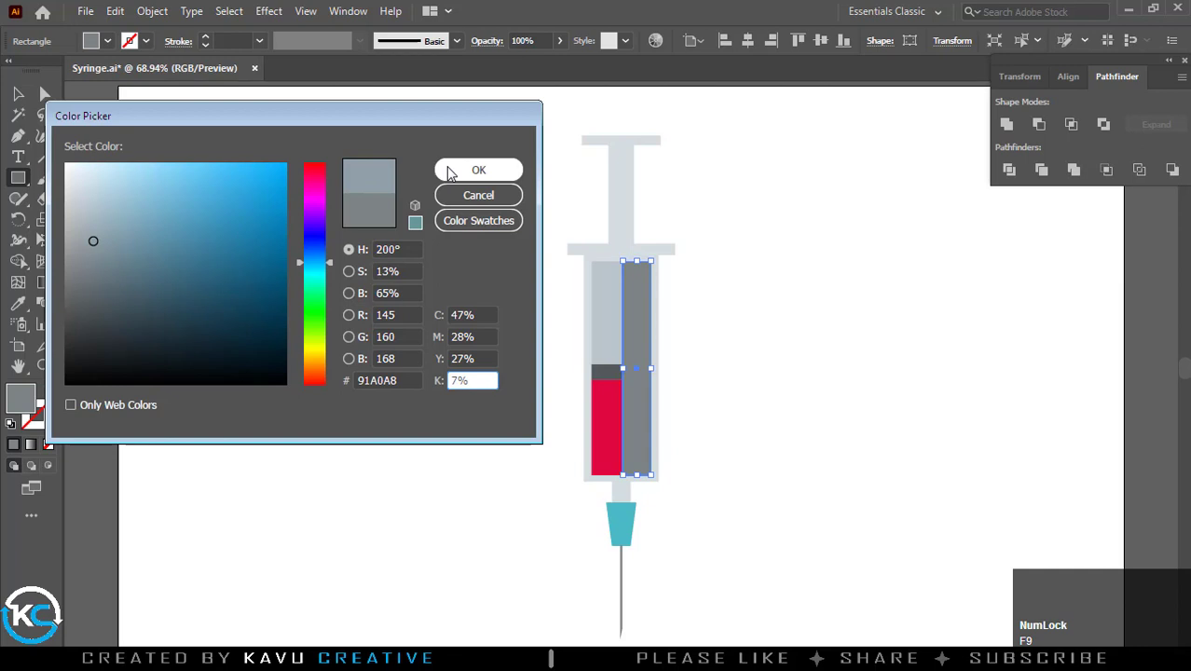
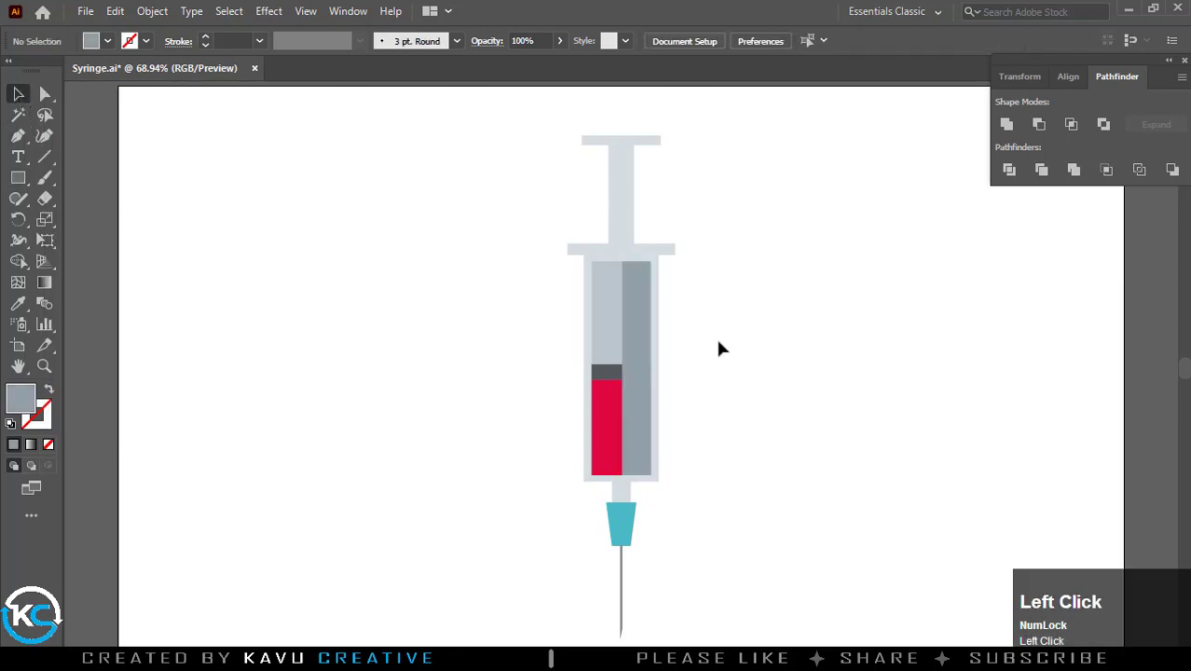
scroll(up, 3)
key(space)
Divide the grey shade with the stopper and liquid, darken the stopper piece and recolour the lower piece
click(728, 358)
key(space)
click(591, 269)
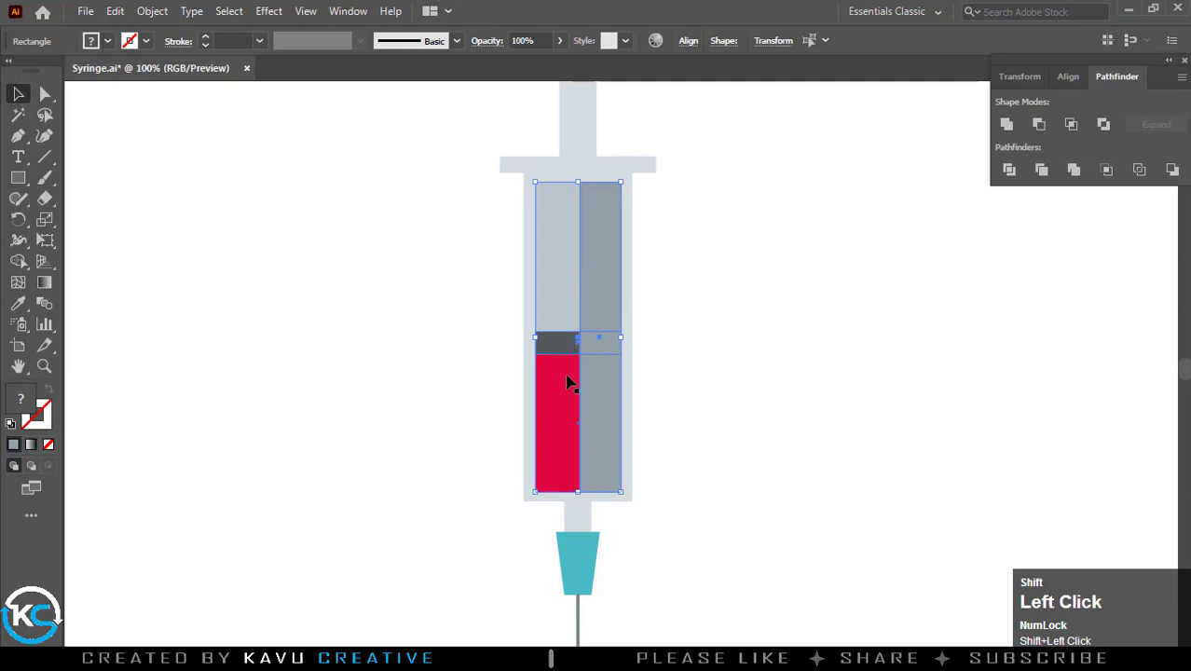
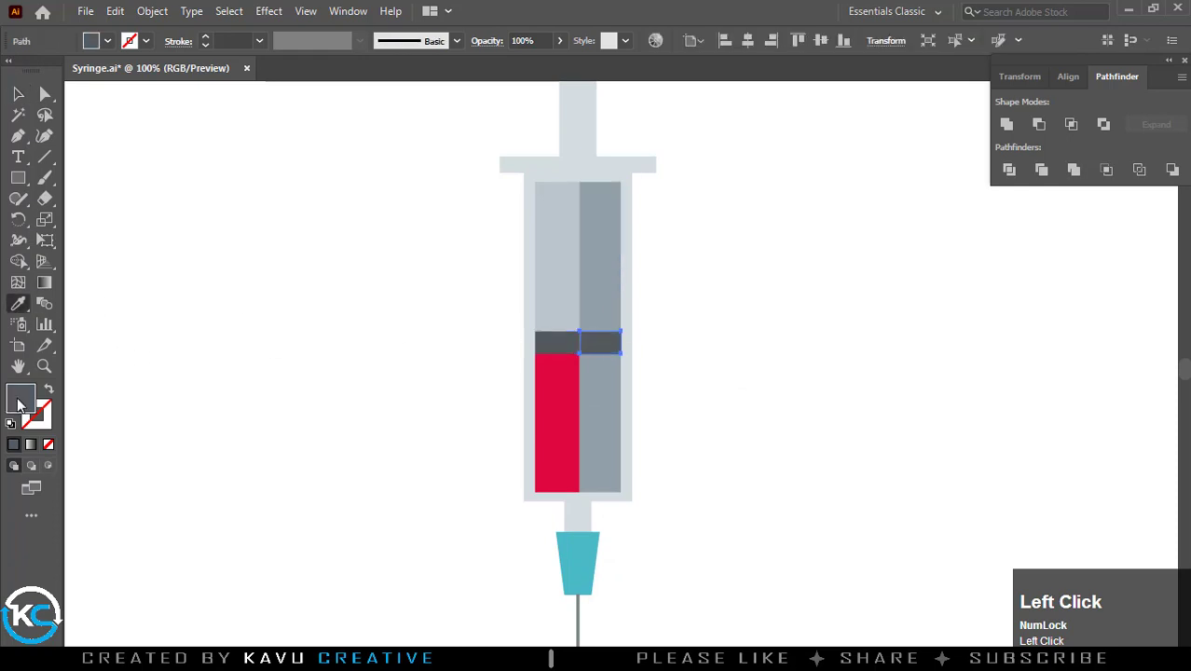
key(F9)
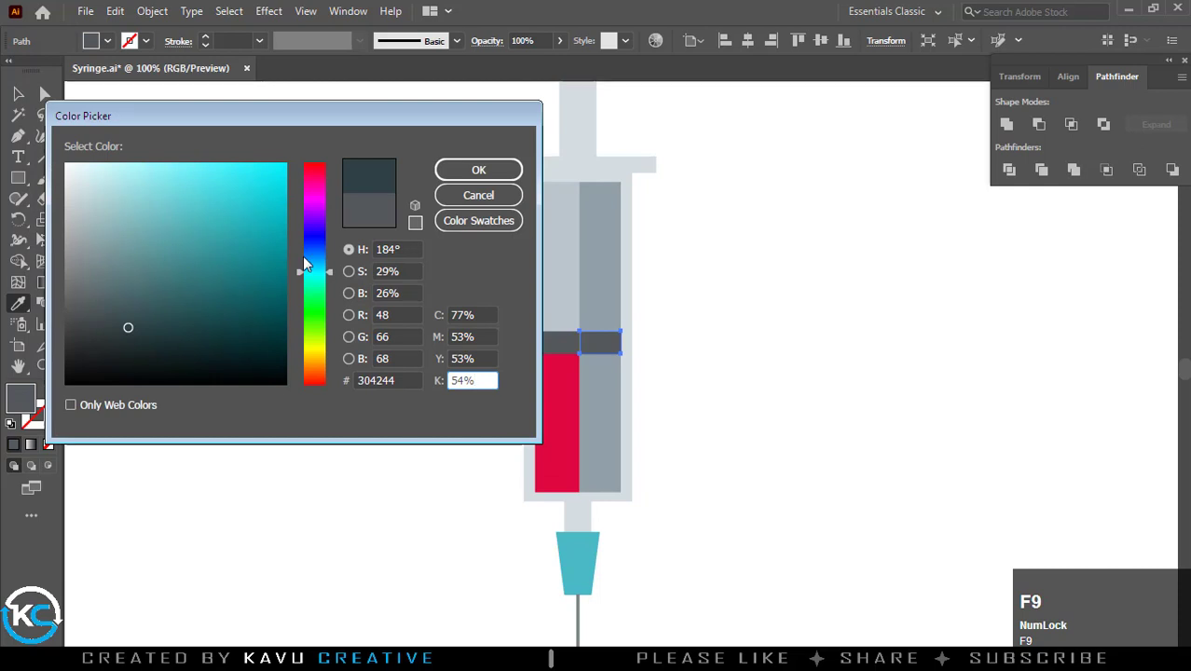
click(445, 178)
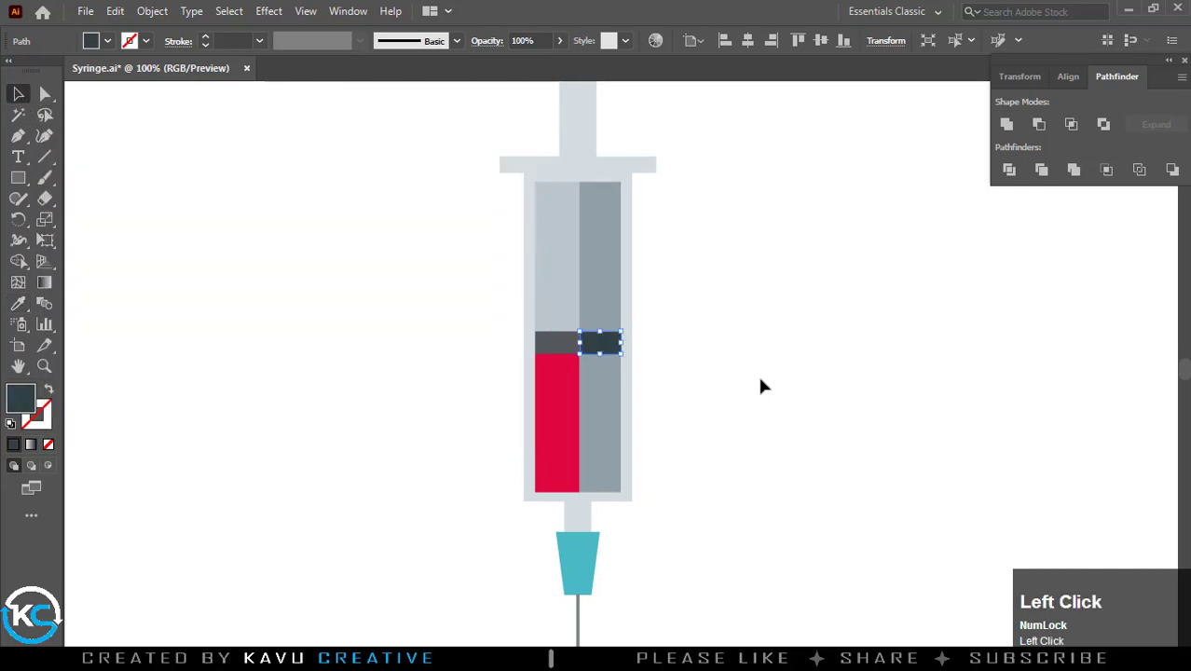
click(609, 392)
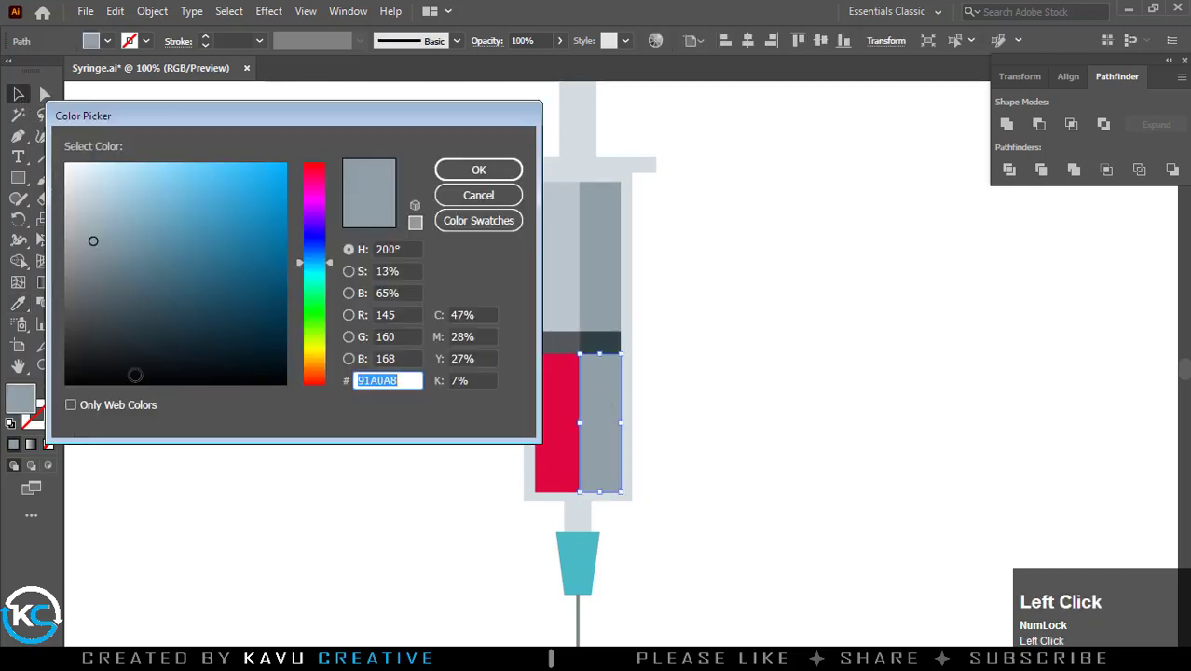
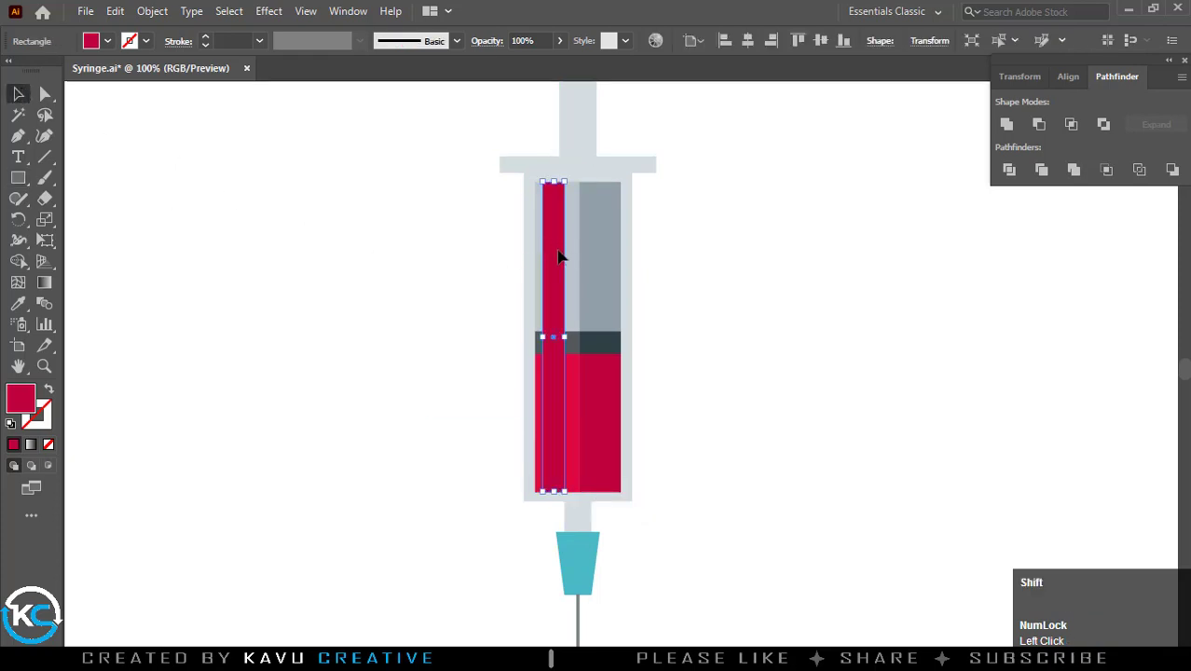
Sample the brighter red onto the narrow left strip as a pink liquid highlight, then deselect
click(580, 321)
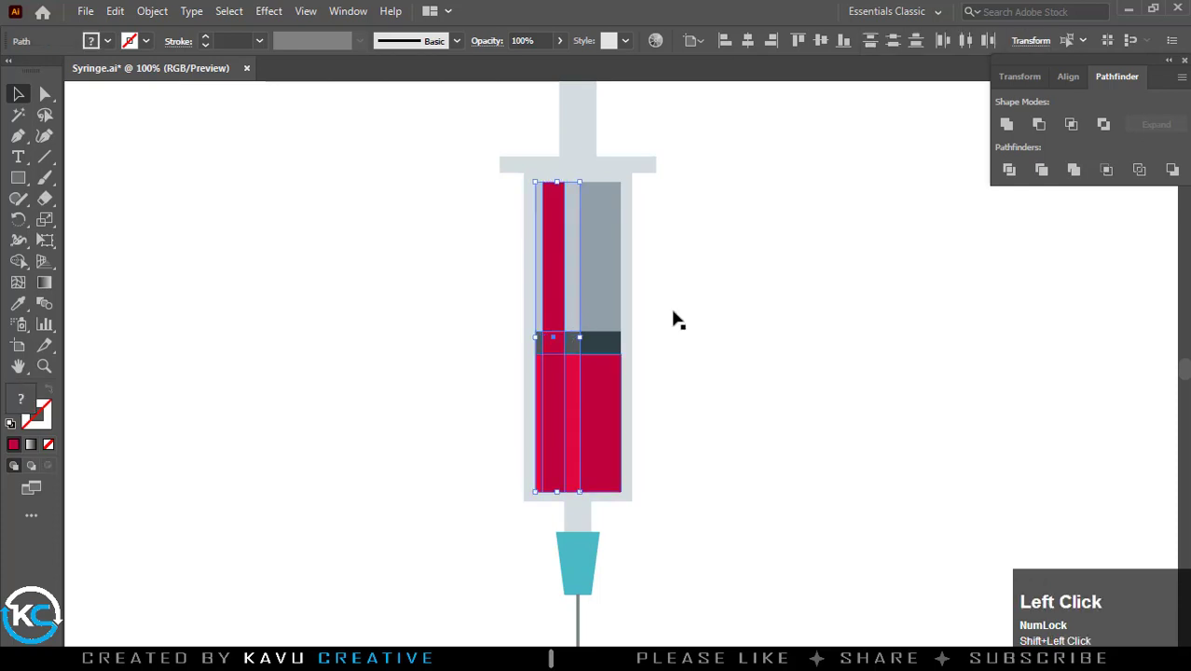
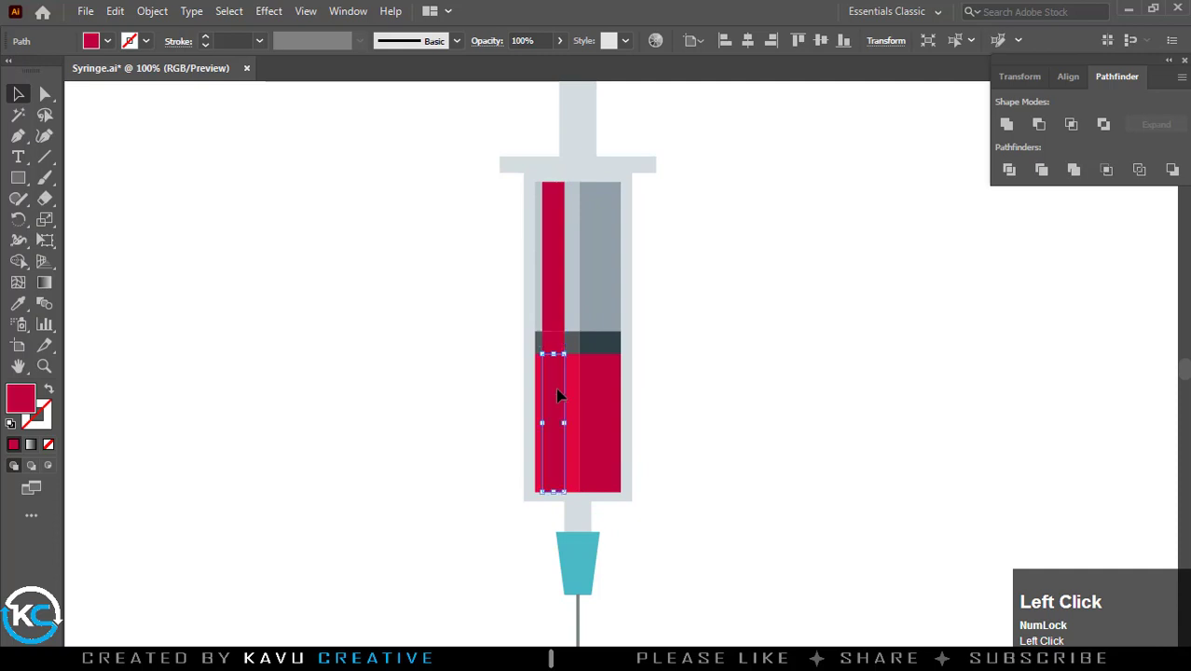
key(F9)
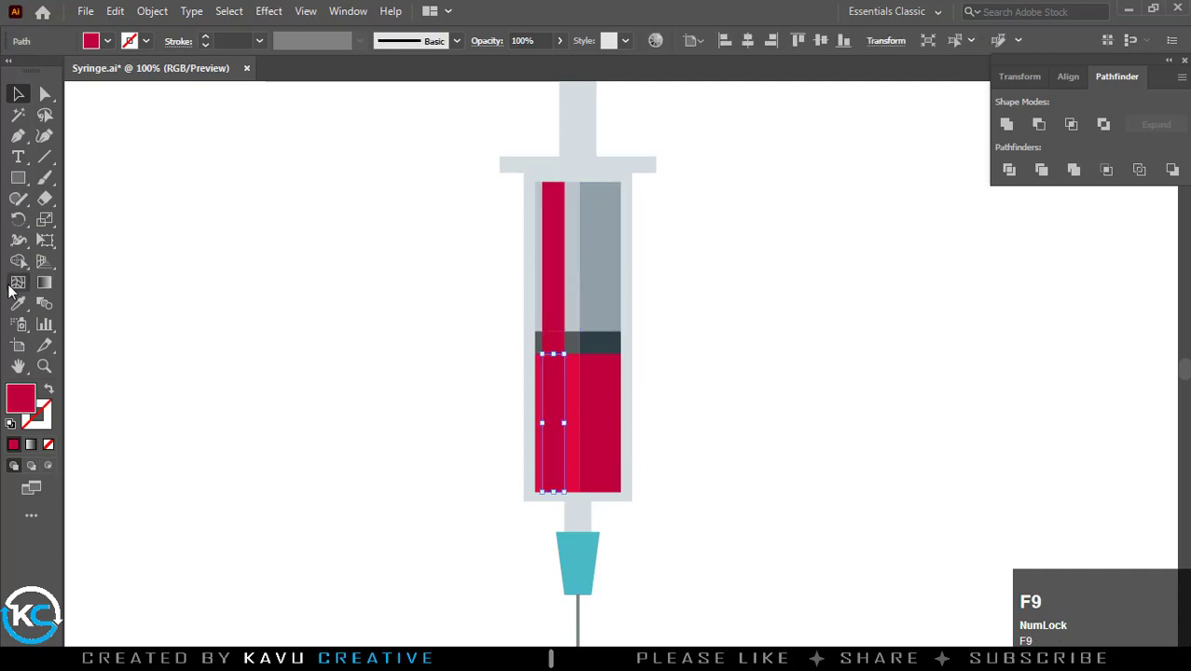
click(19, 304)
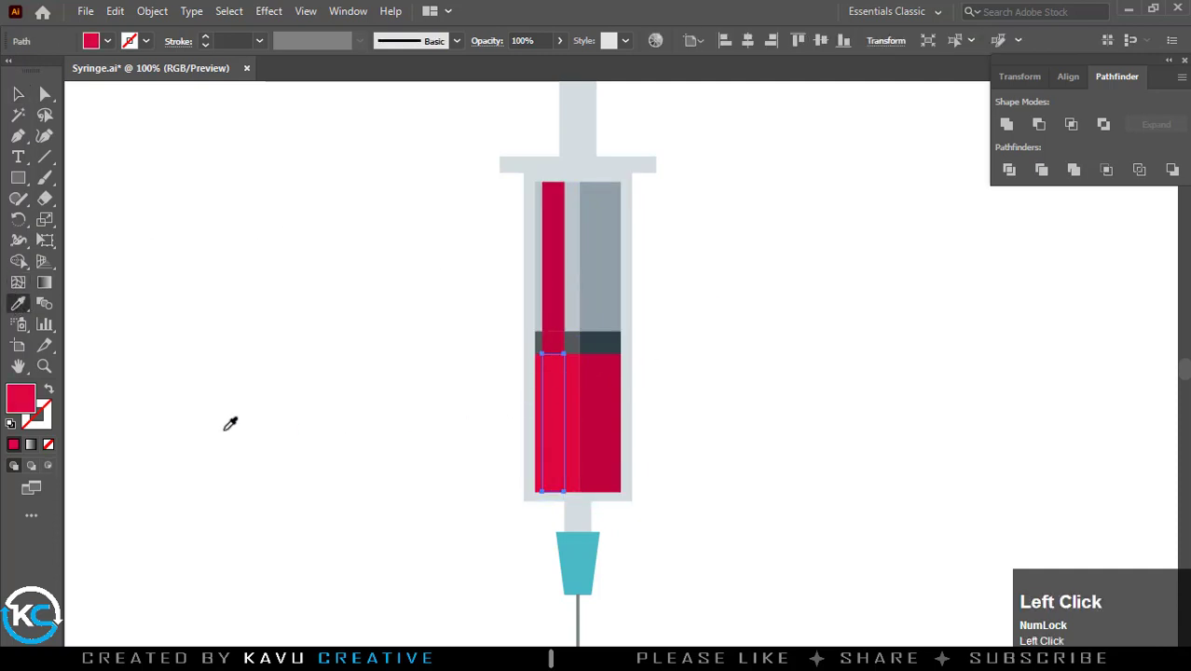
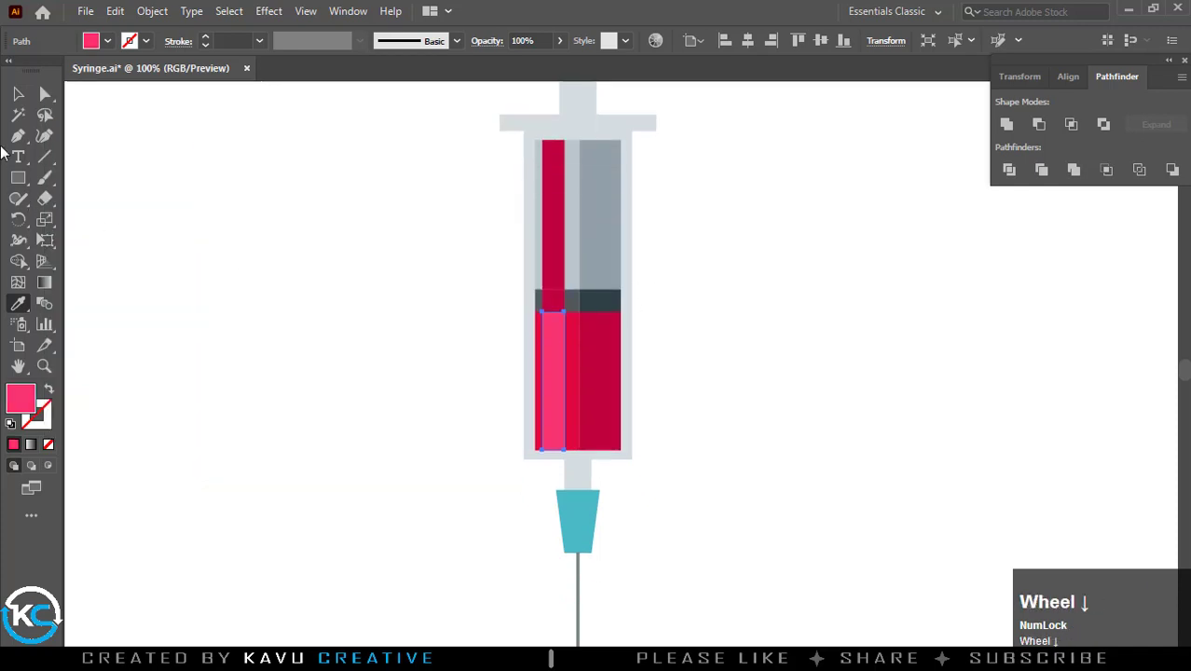
click(20, 97)
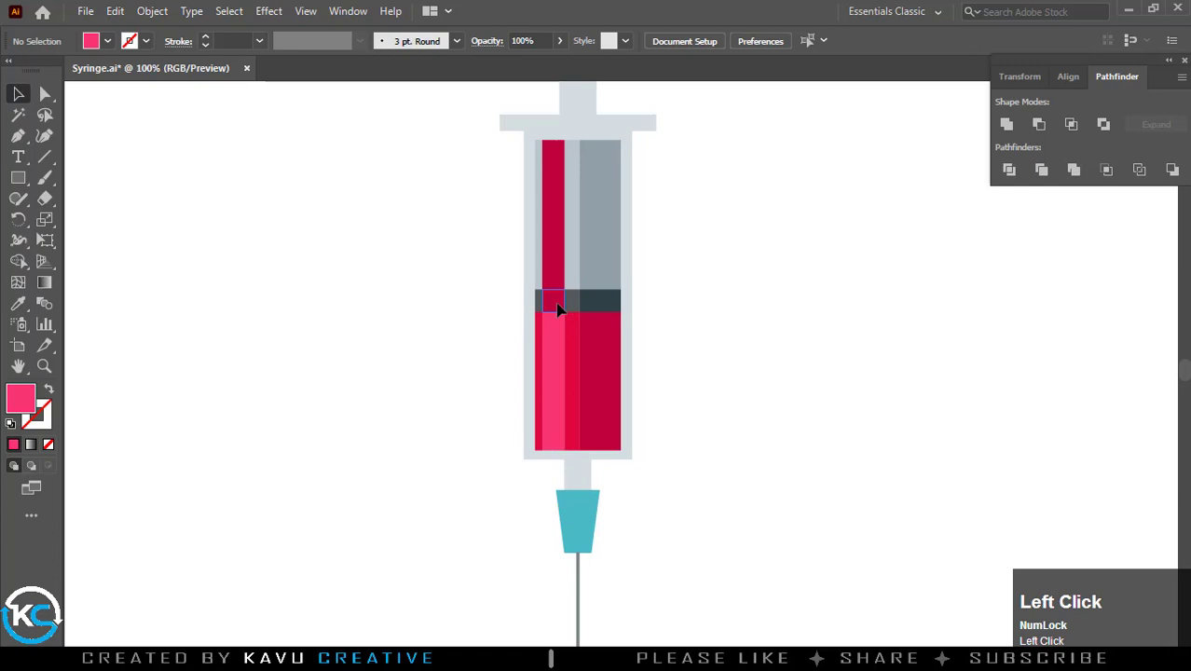
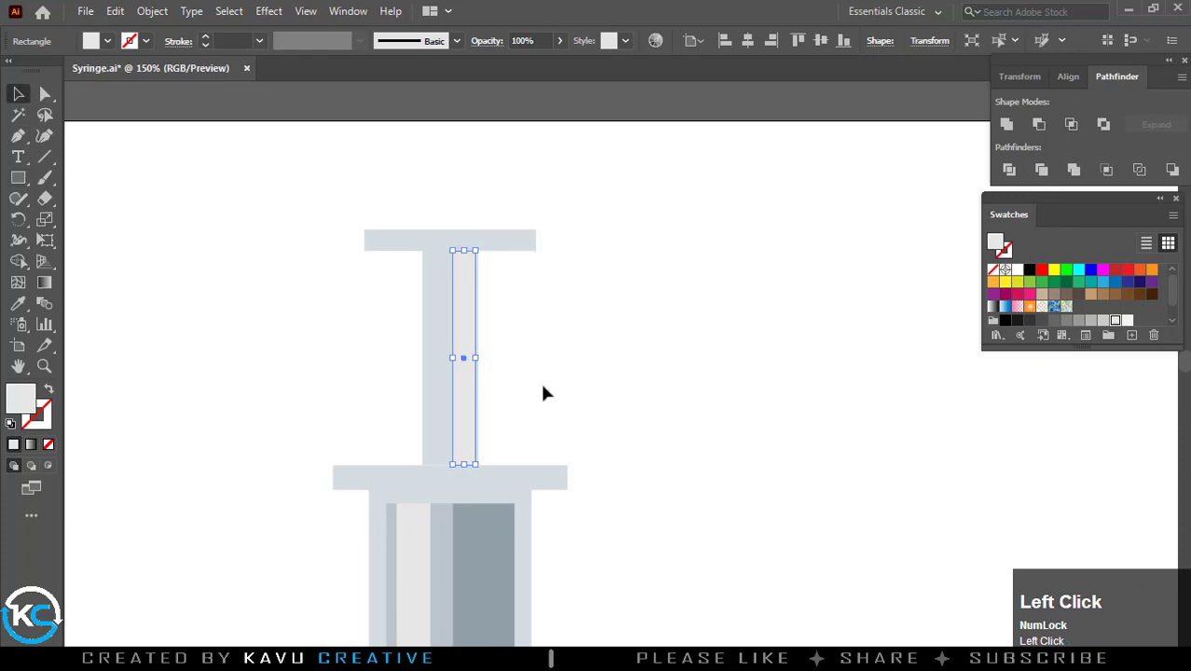
Draw rectangle strips on the plunger rod: a pale centre highlight and grey side shading
scroll(up, 3)
key(space)
drag(412, 342, 588, 356)
key(space)
scroll(down, 3)
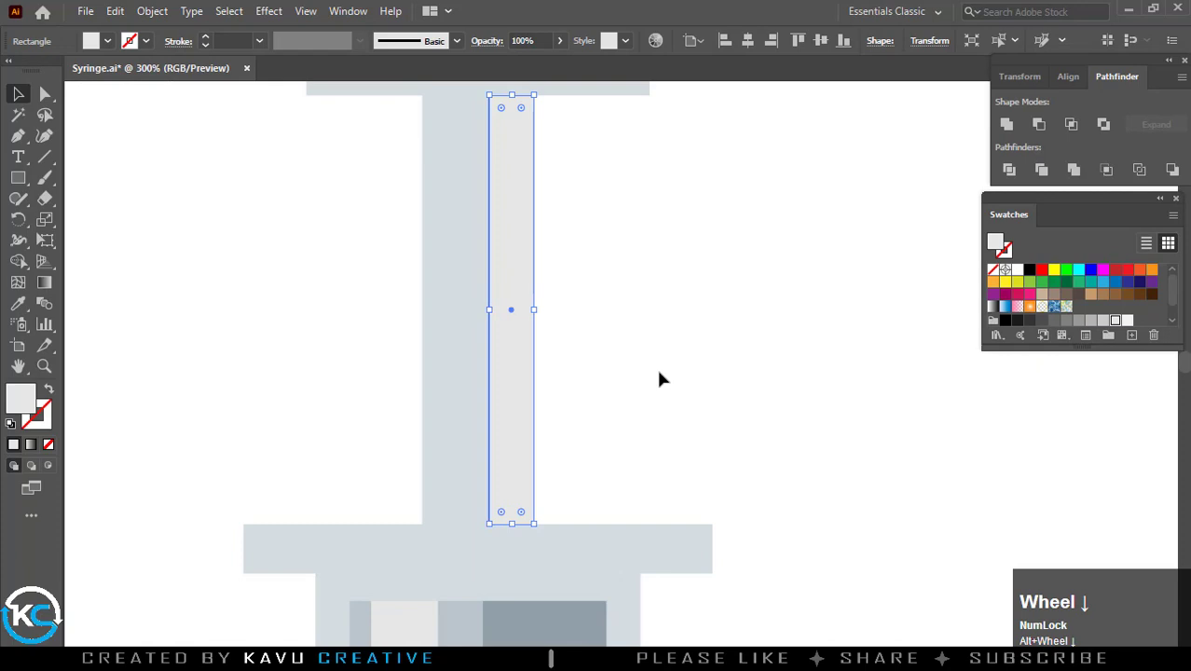
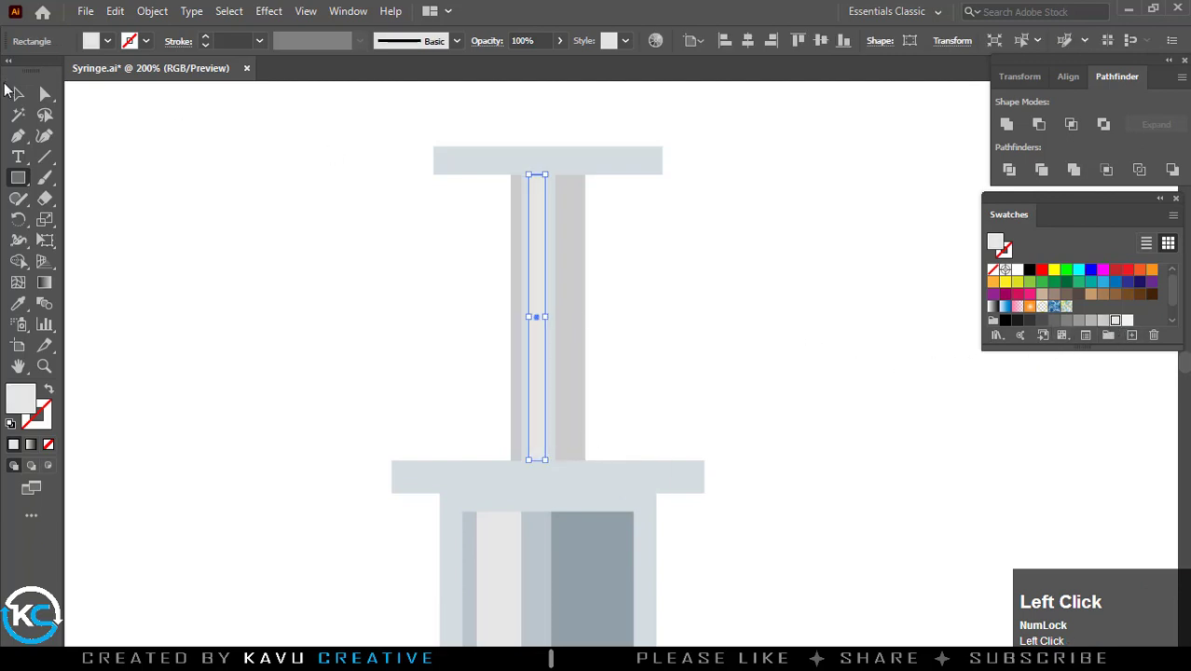
scroll(down, 3)
scroll(down, 3)
scroll(up, 3)
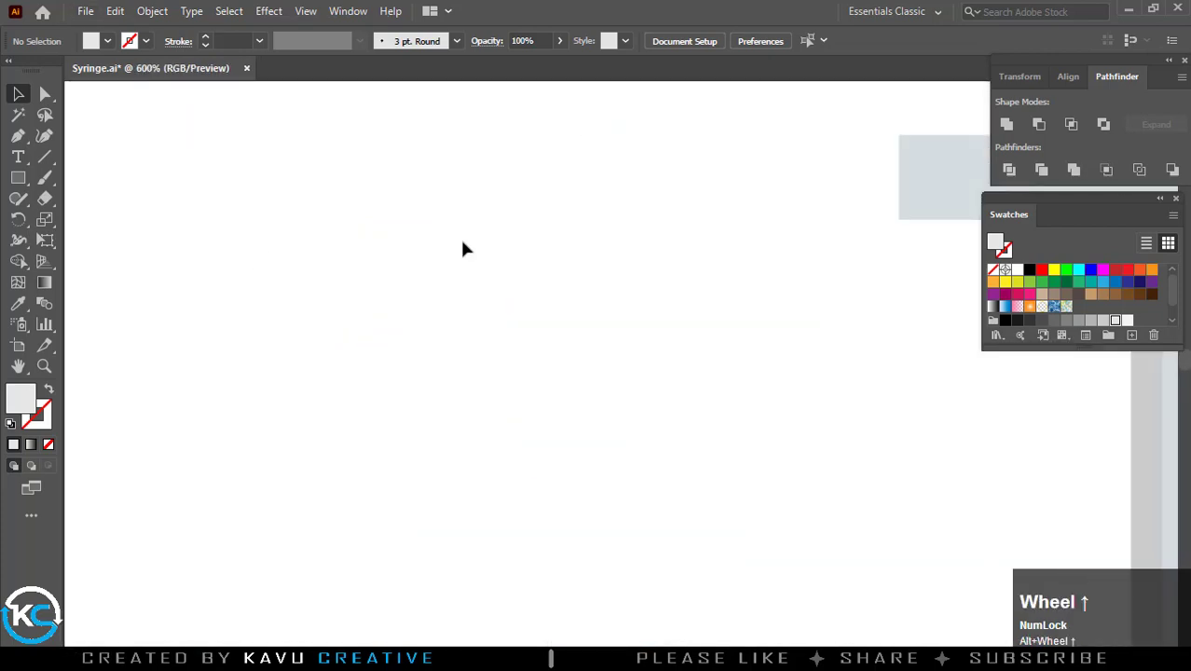
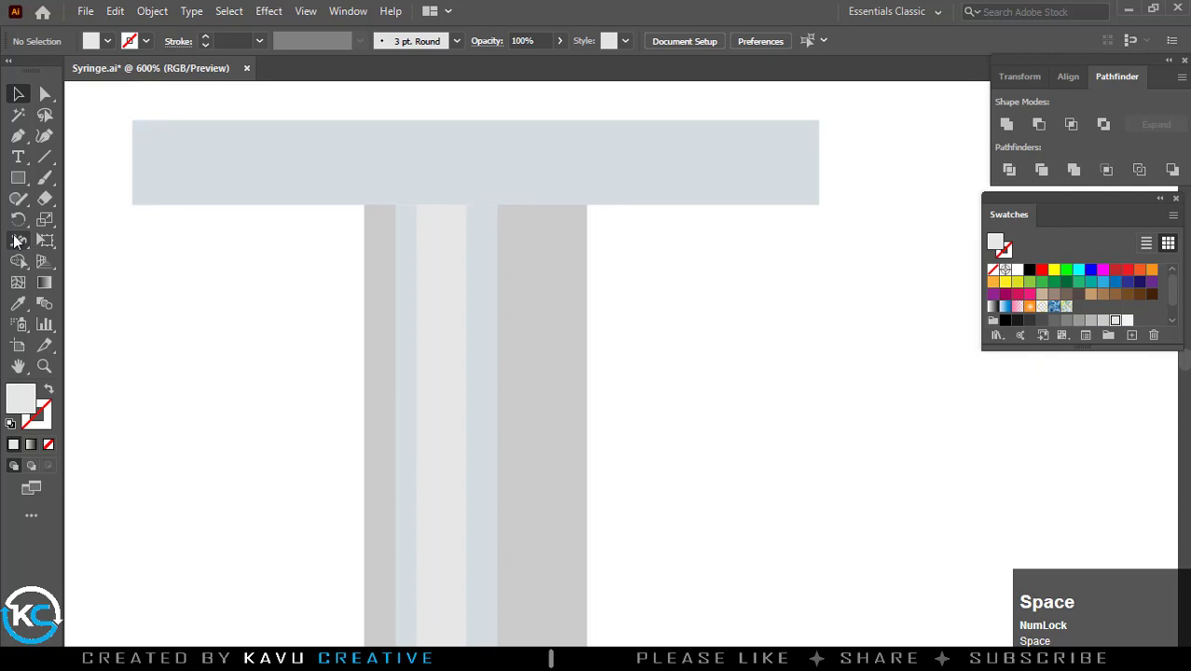
click(22, 185)
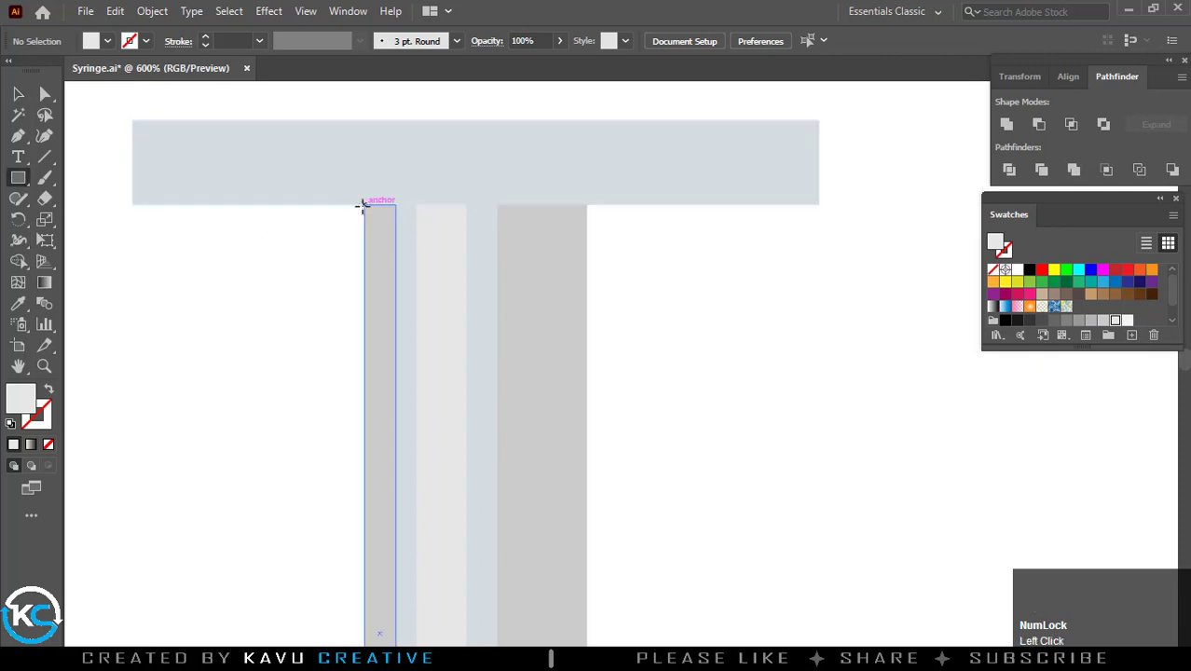
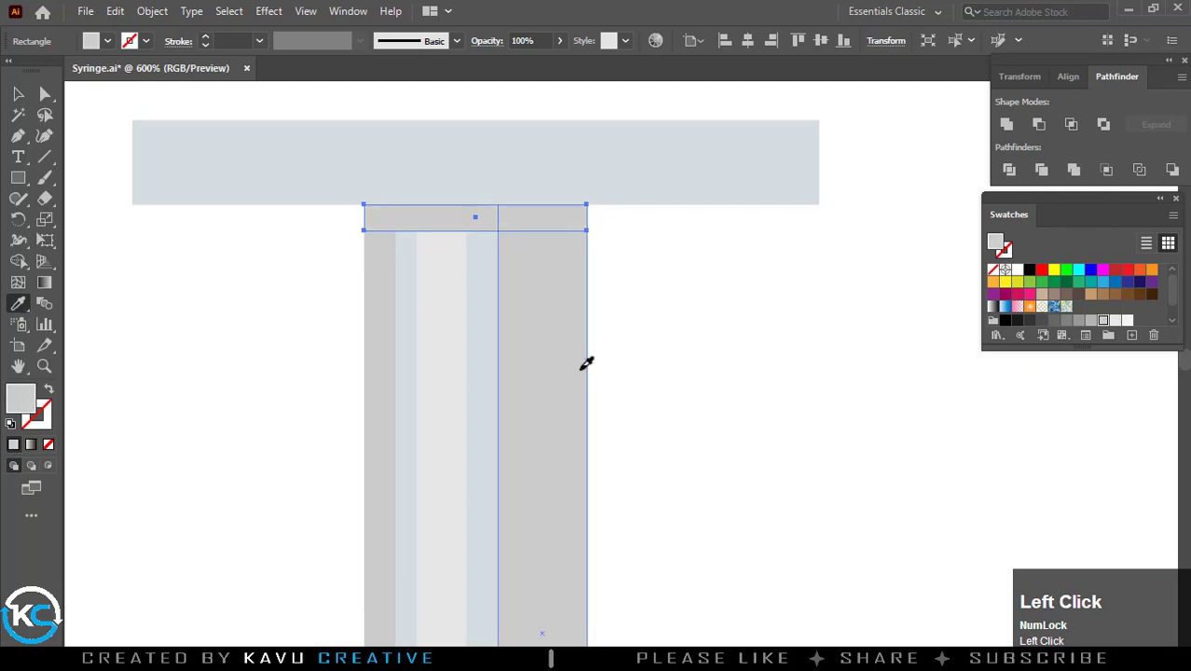
scroll(down, 3)
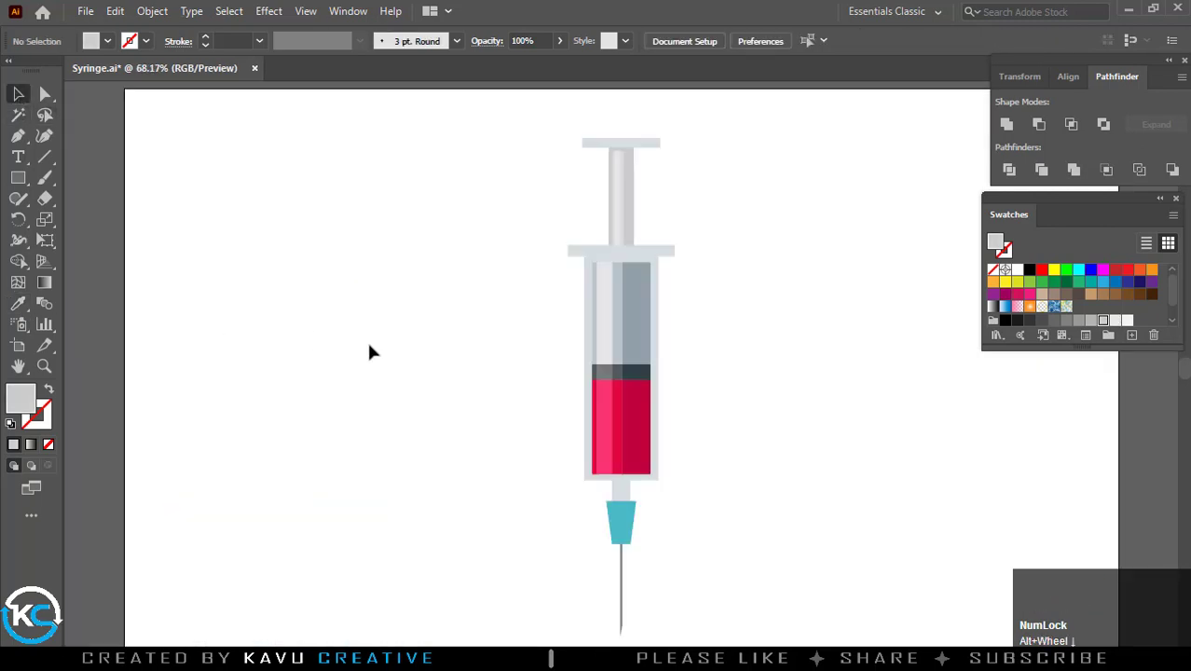
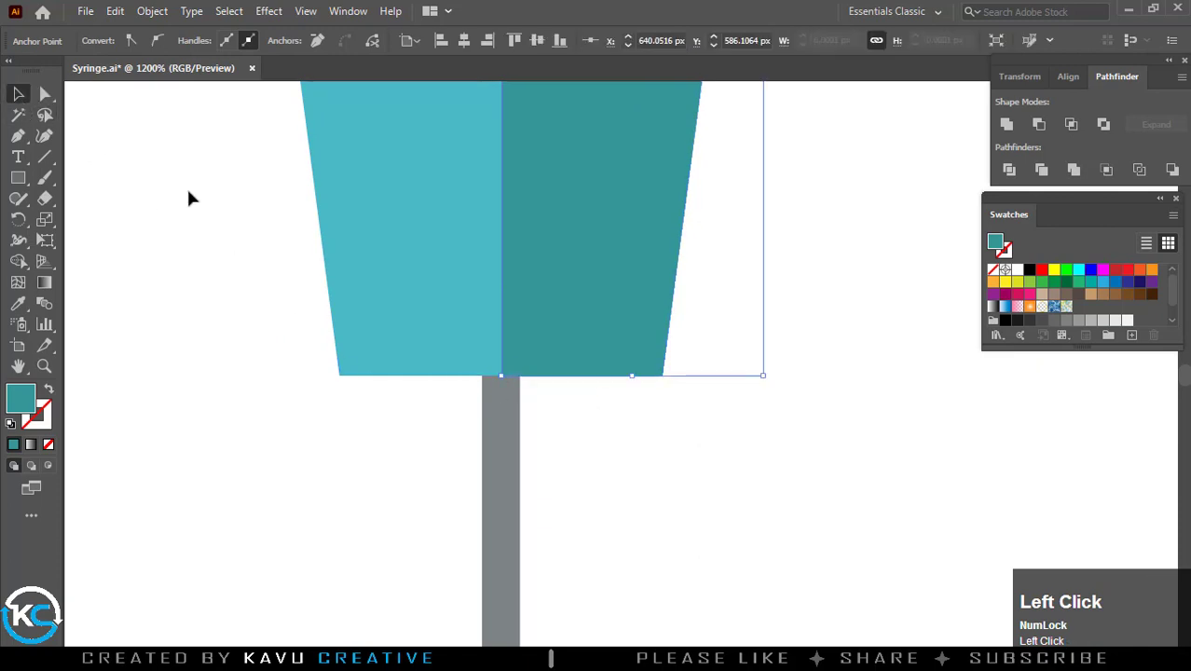
Zoom to the needle hub and draw a rectangle stripe over its left half
scroll(down, 3)
click(384, 319)
key(space)
scroll(down, 3)
scroll(up, 3)
click(512, 380)
key(space)
key(F9)
click(29, 180)
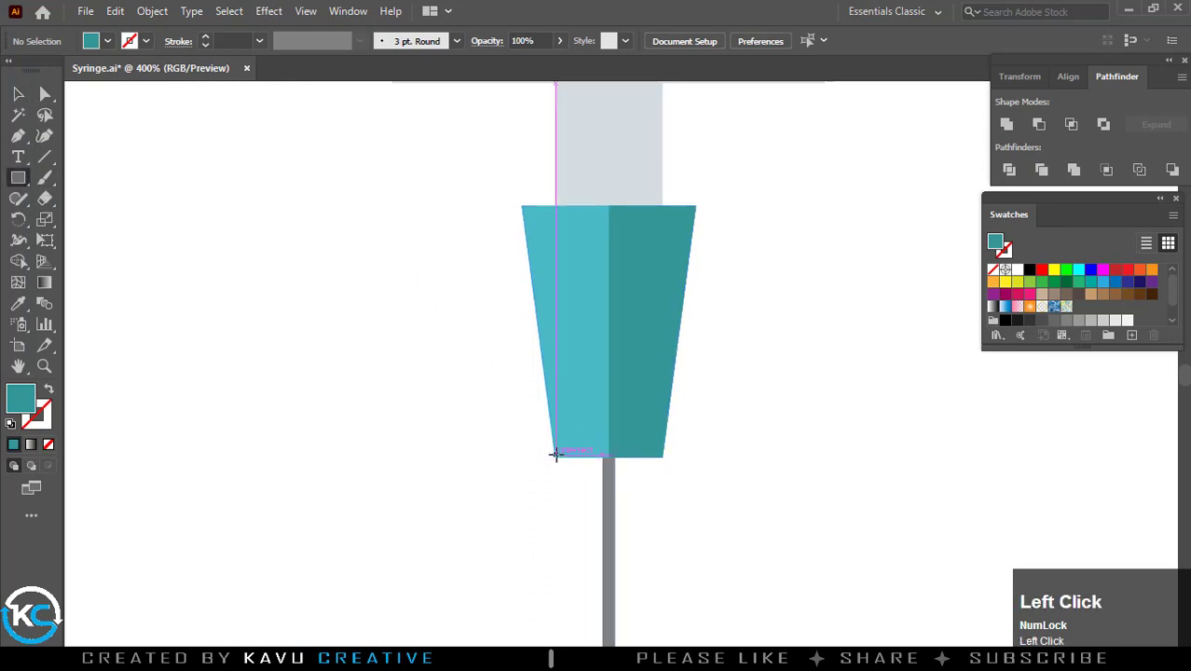
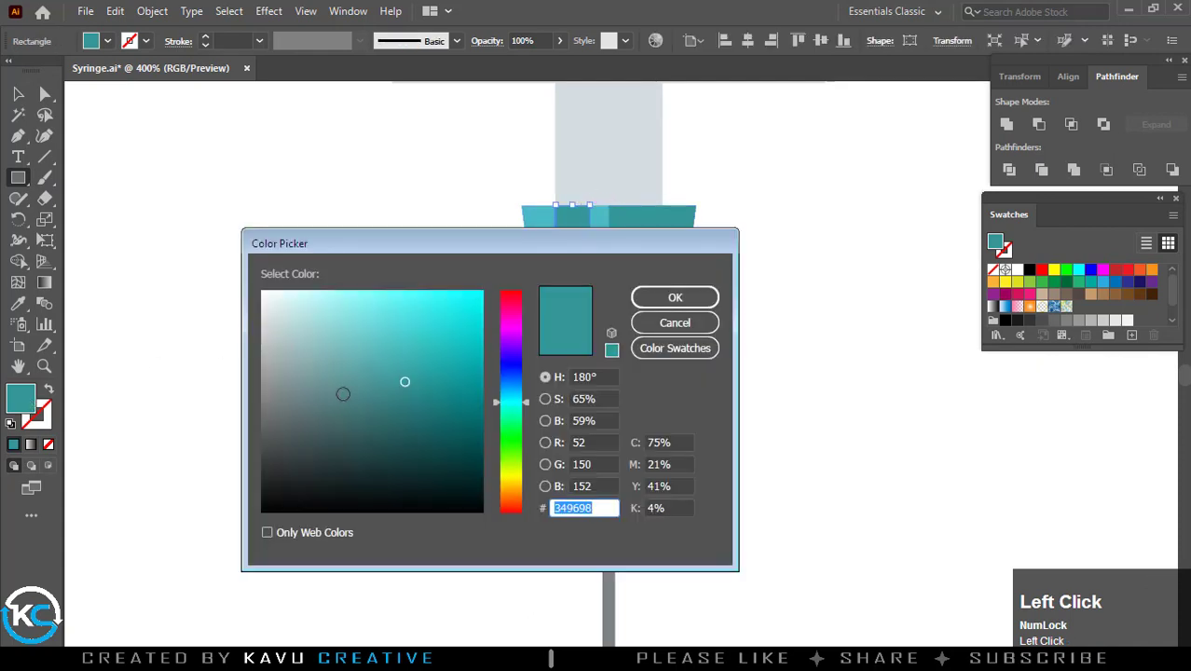
Fill the hub stripe with light teal 7BD2D6 and deselect it
key(F9)
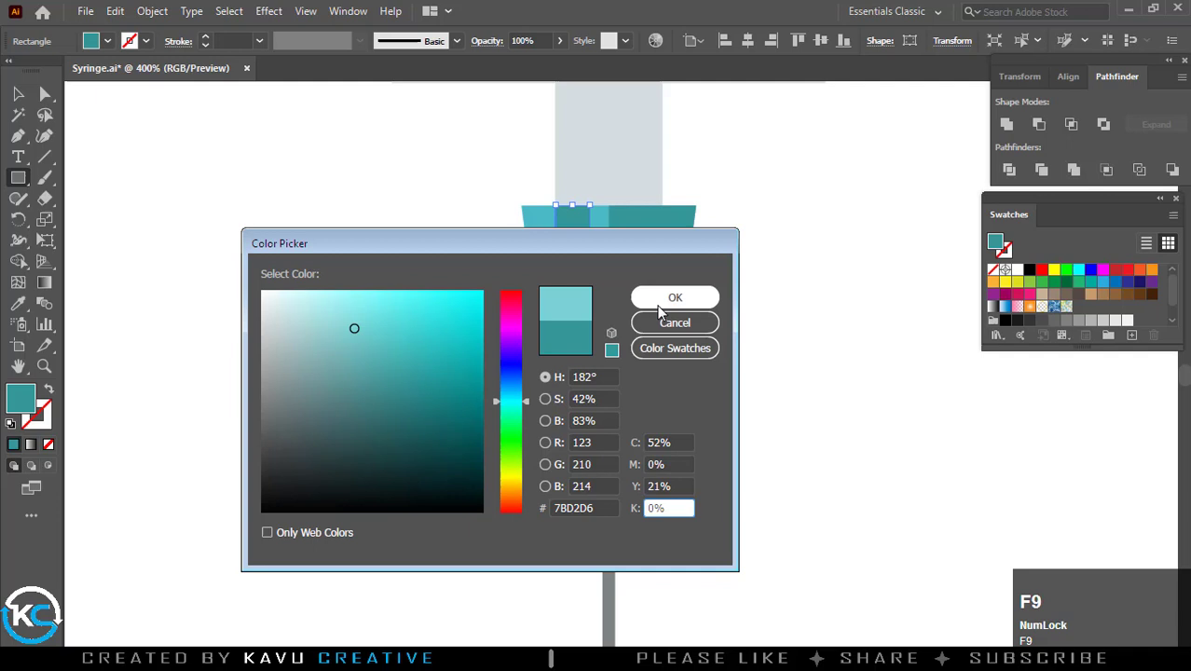
click(671, 304)
scroll(up, 3)
key(space)
click(472, 307)
key(space)
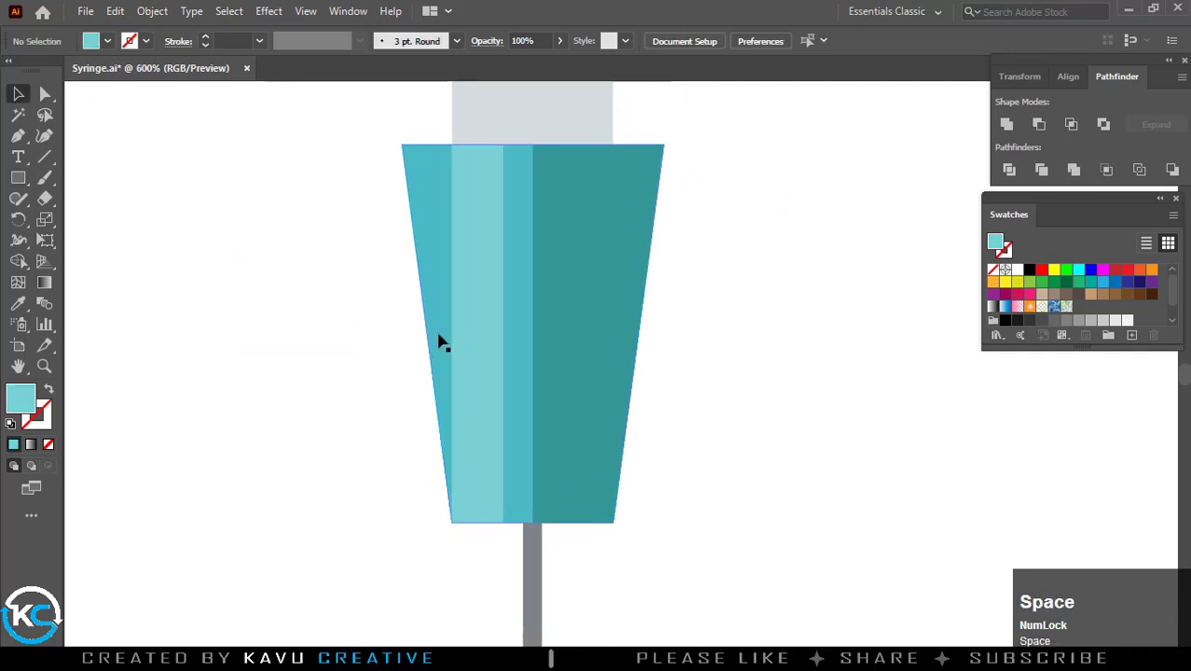
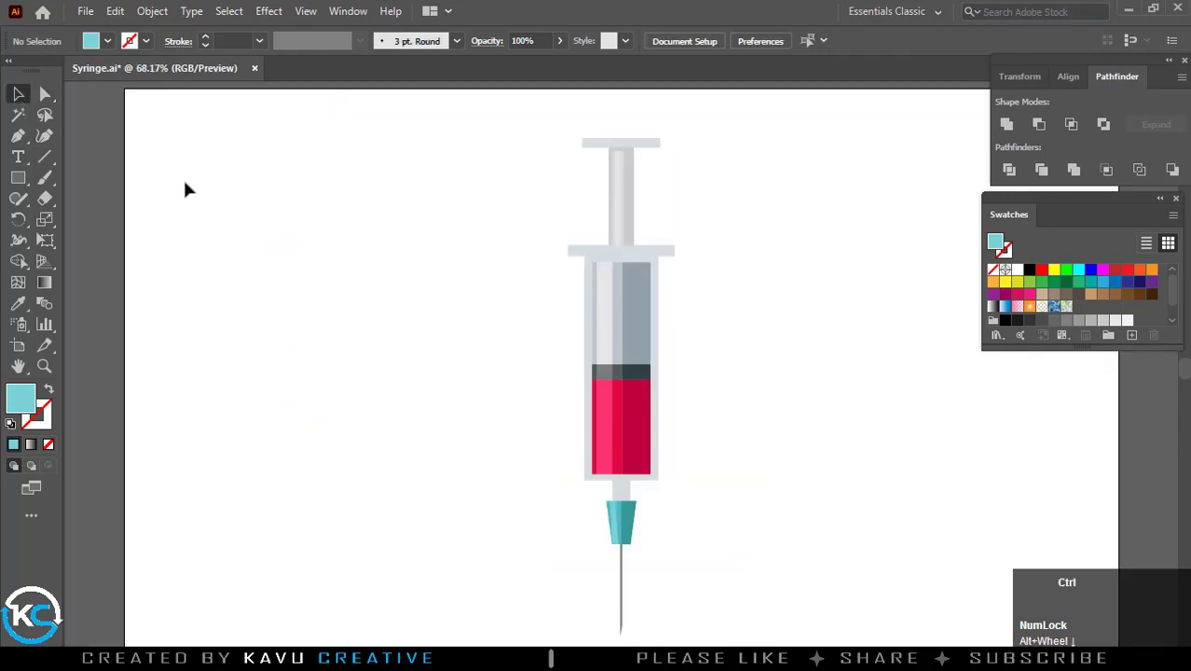
Switch to the Ellipse tool and draw bubble circles of varied sizes in the red liquid
scroll(down, 3)
scroll(up, 3)
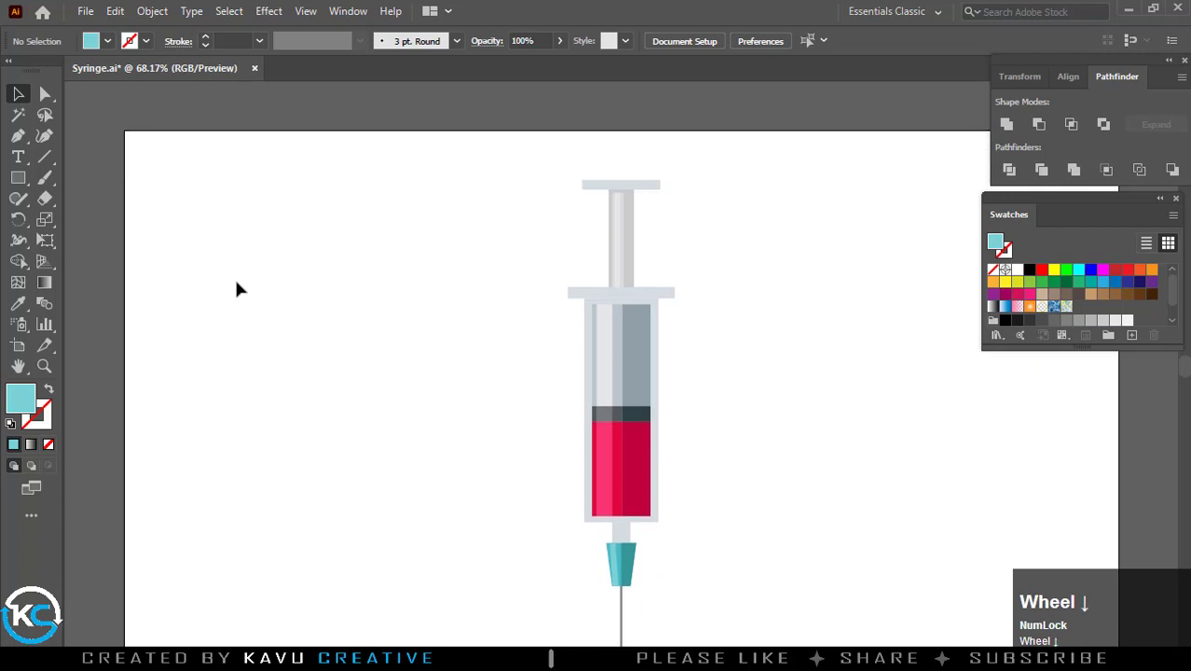
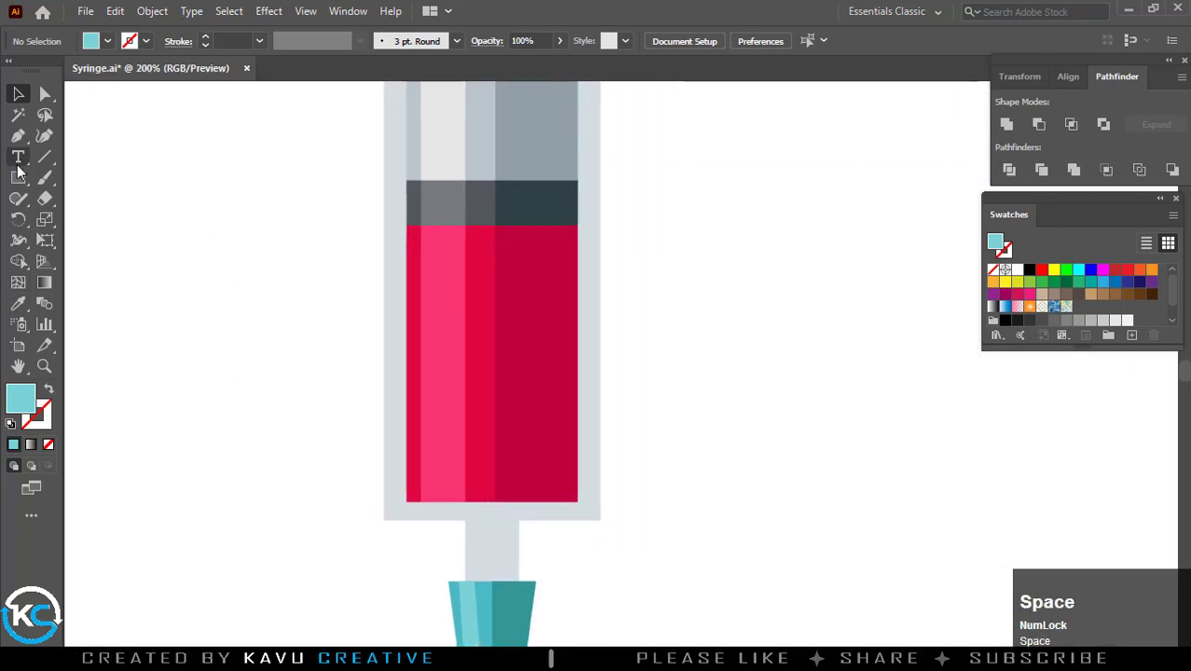
right_click(25, 181)
click(77, 224)
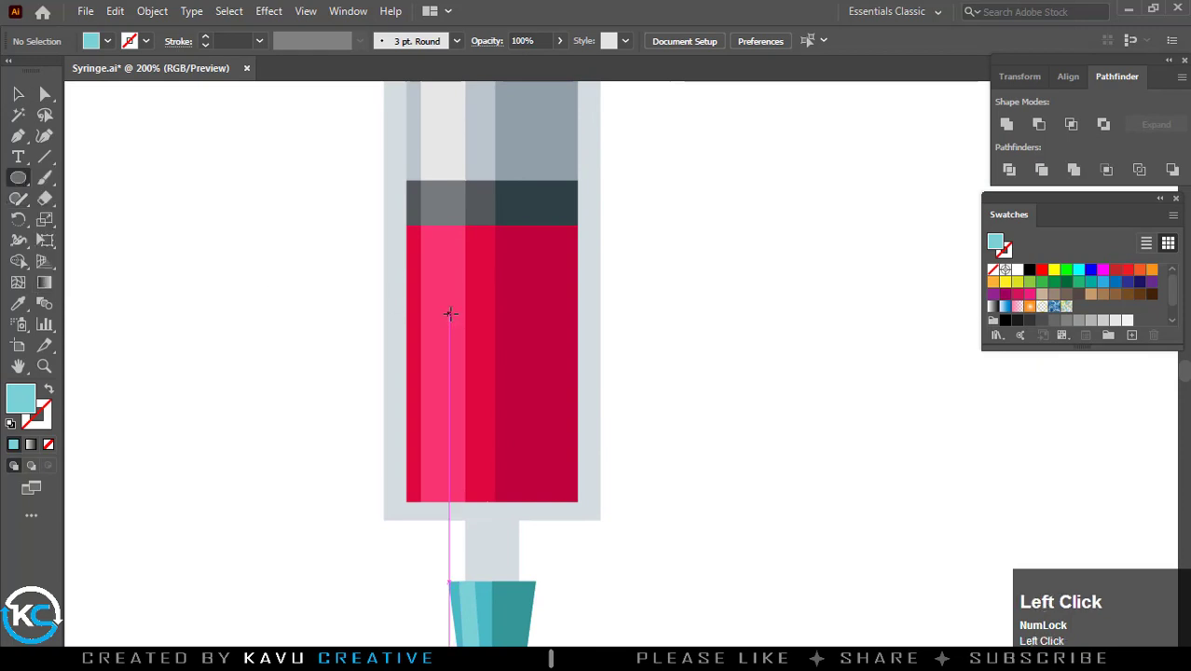
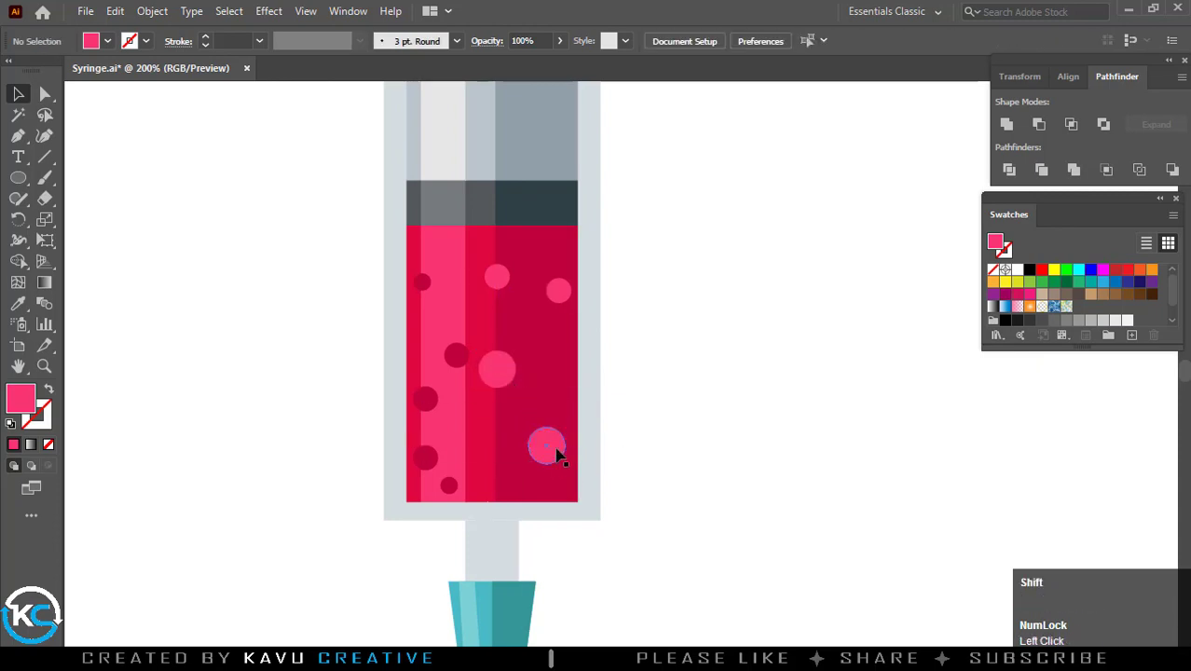
drag(562, 452, 685, 374)
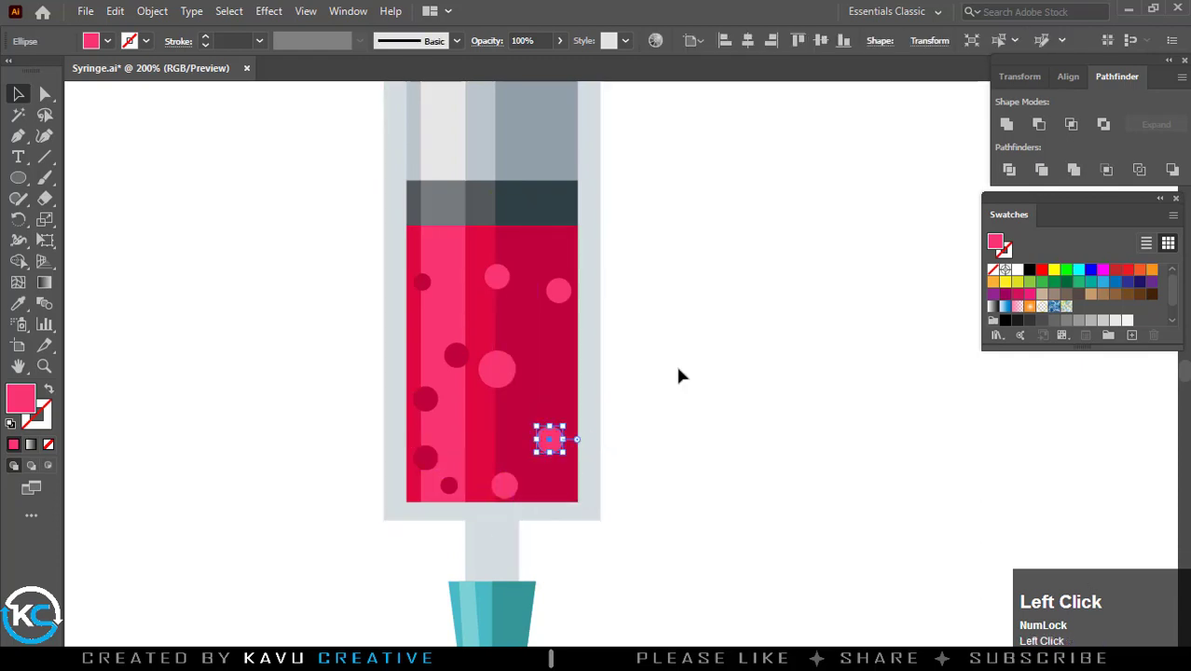
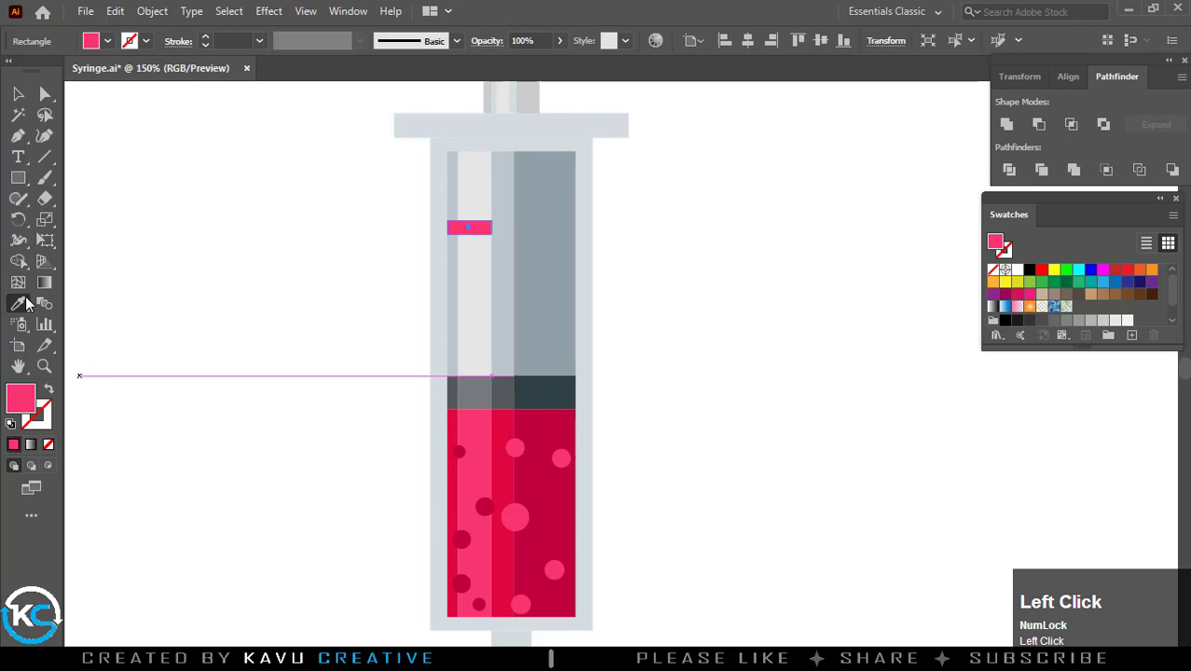
Place a dark tick bar on the barrel's left edge and Alt-drag repeated copies down it
scroll(down, 3)
drag(687, 224, 681, 415)
scroll(up, 3)
key(space)
key(space)
drag(442, 473, 705, 445)
key(ctrl+d)
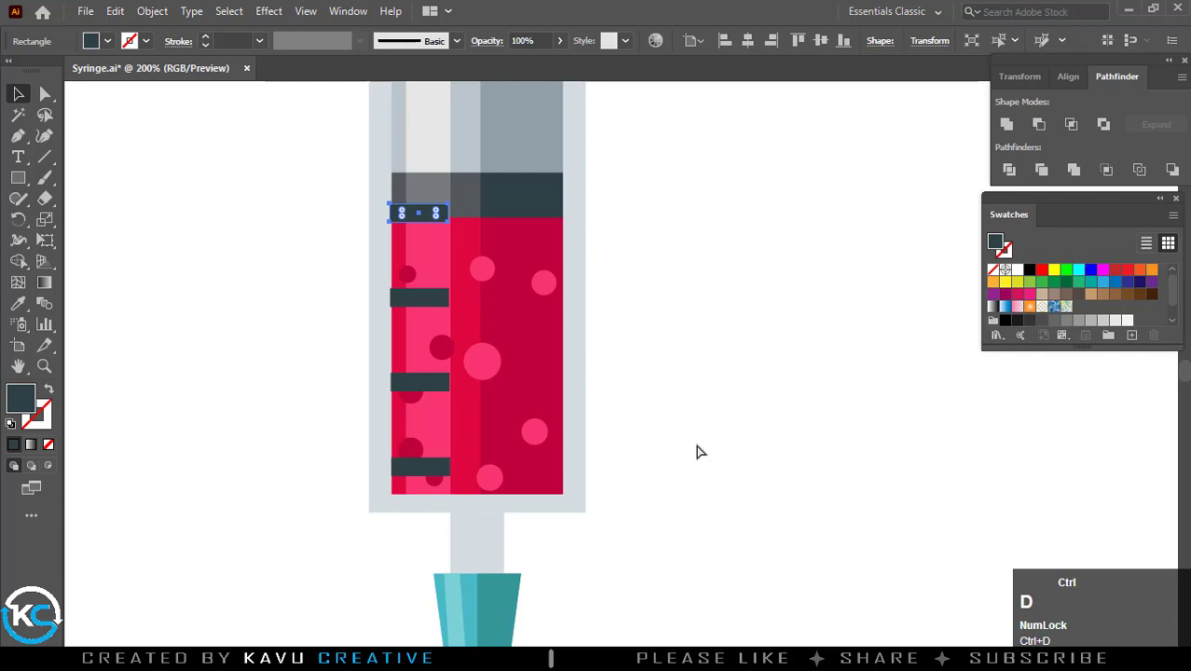
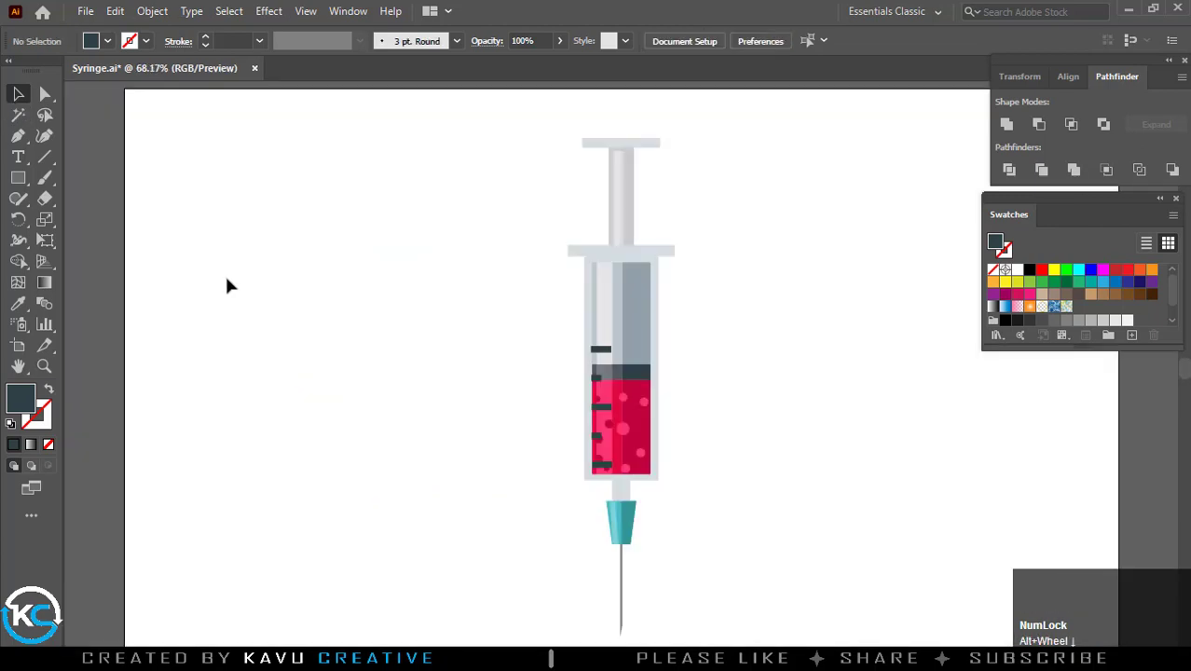
scroll(down, 3)
scroll(up, 3)
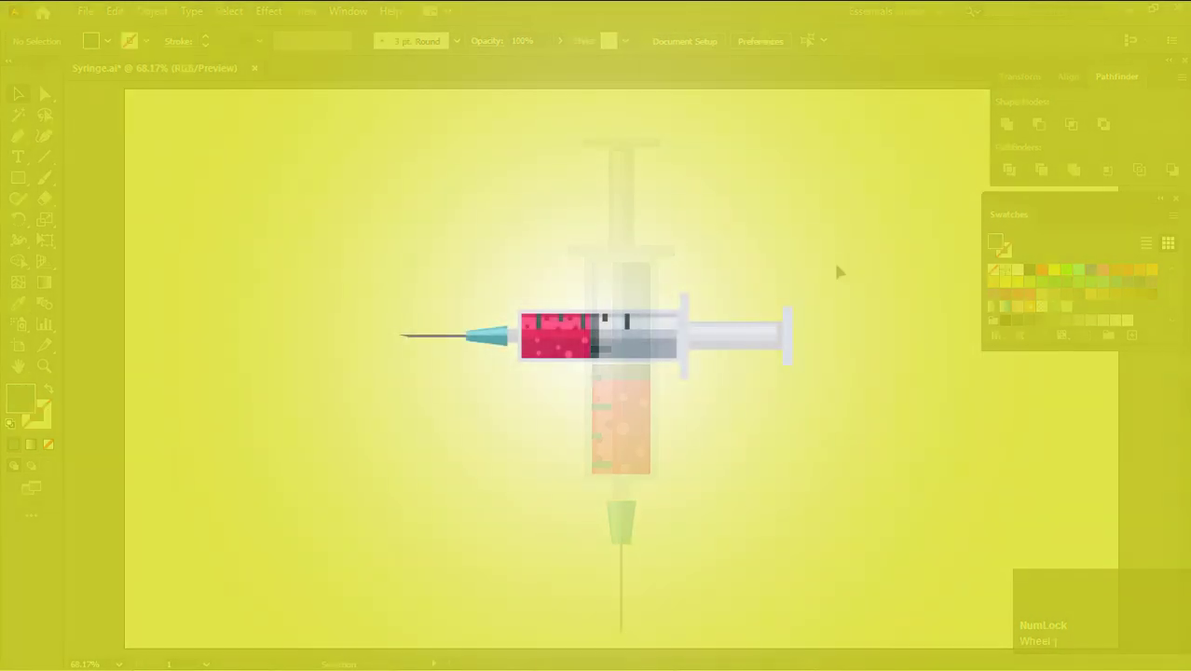